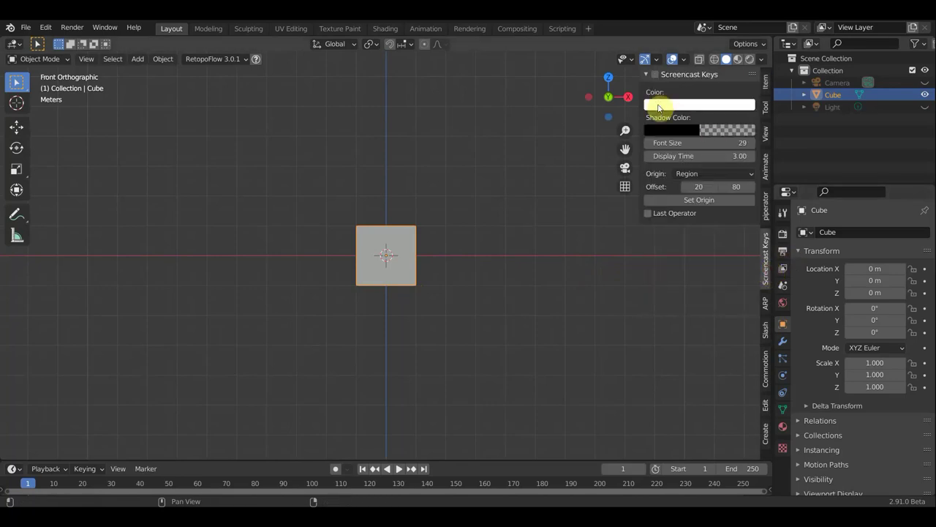
Delete the default cube and orbit out of the front view.
key(n)
middle_click(468, 279)
Close the preferences and add a noise Landscape mountain mesh at the origin.
key(Delete)
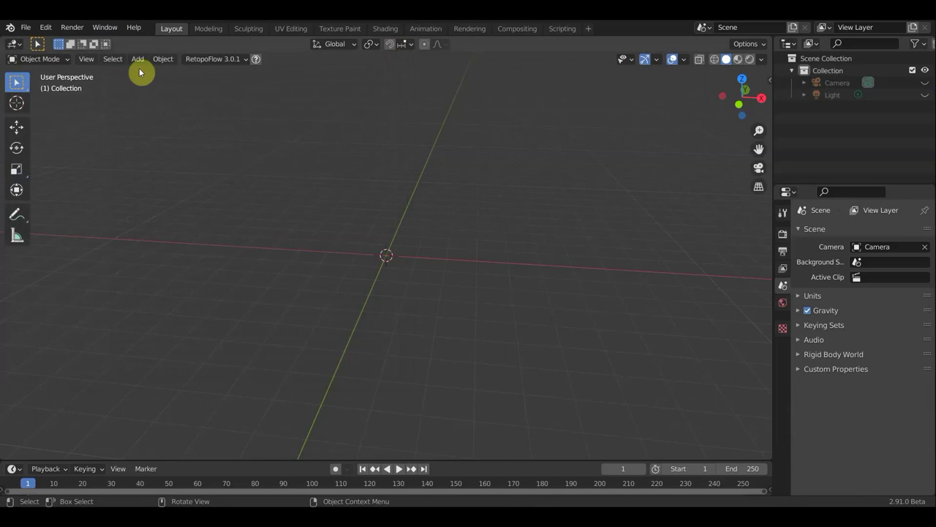
click(140, 62)
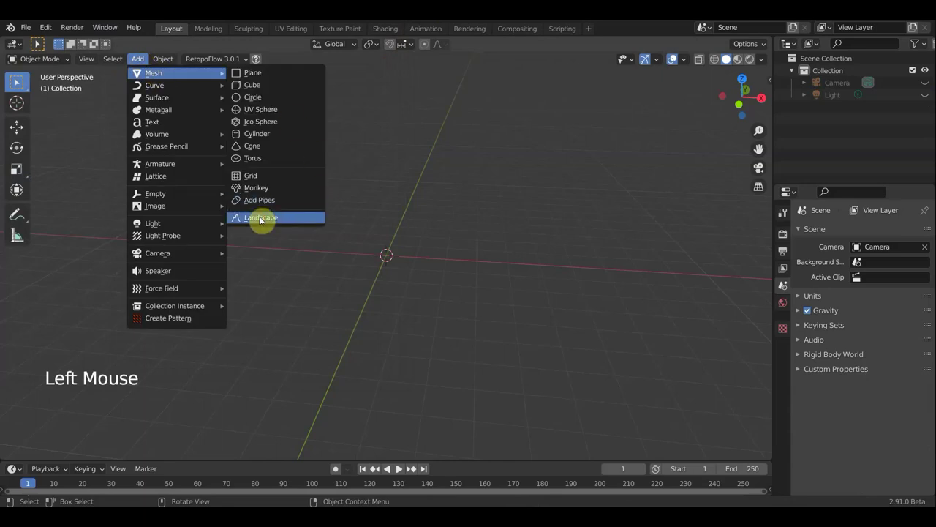
middle_click(388, 289)
scroll(up, 3)
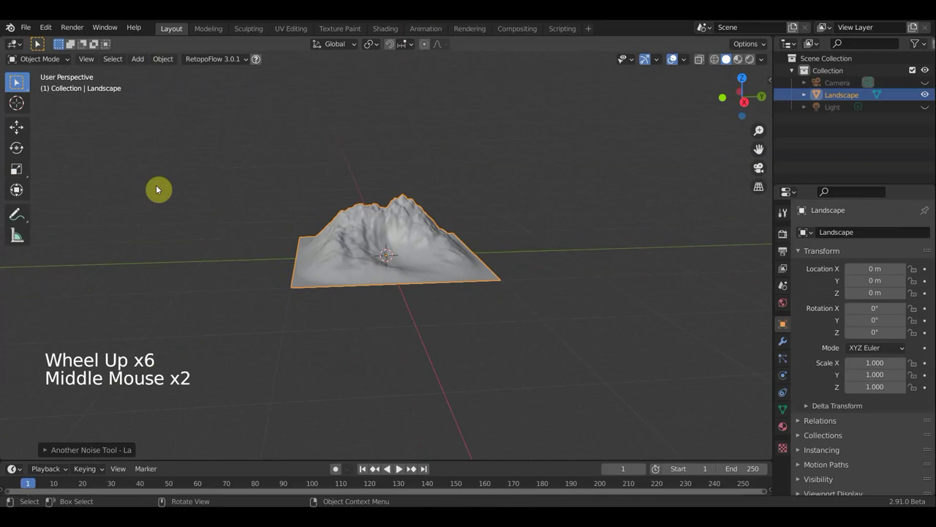
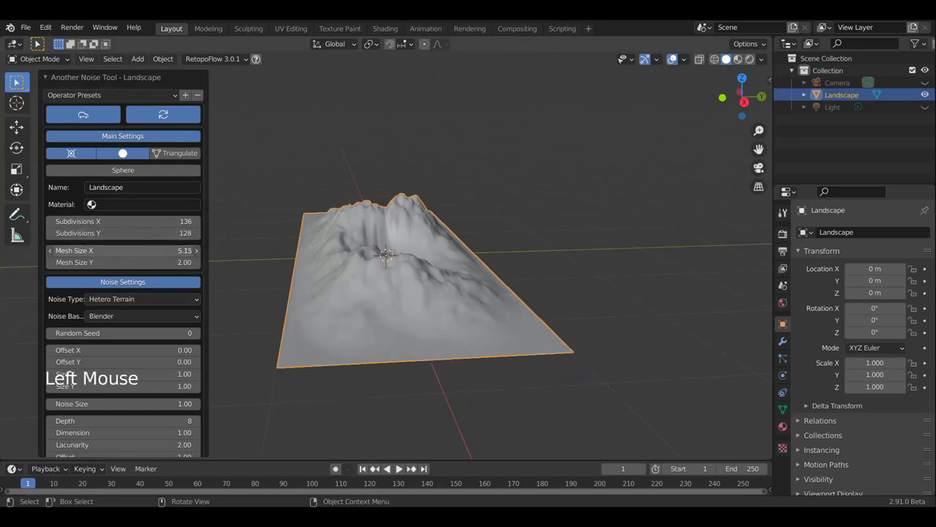
Inspect the terrain from several angles and dismiss the Landscape generation panel.
middle_click(534, 269)
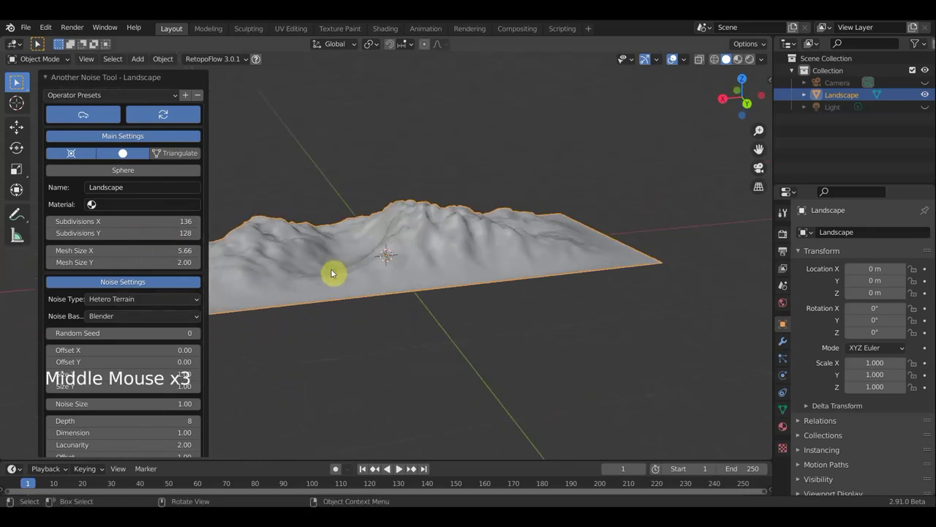
click(348, 140)
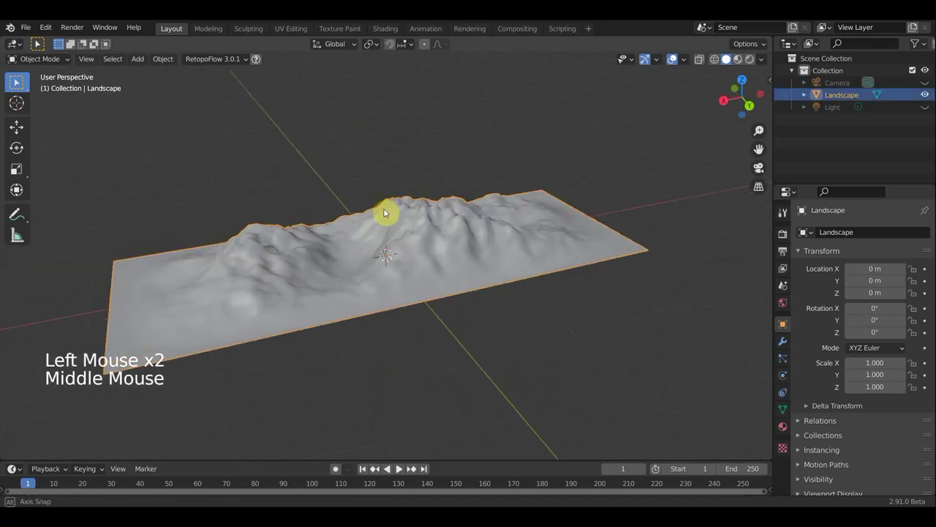
middle_click(437, 210)
scroll(down, 3)
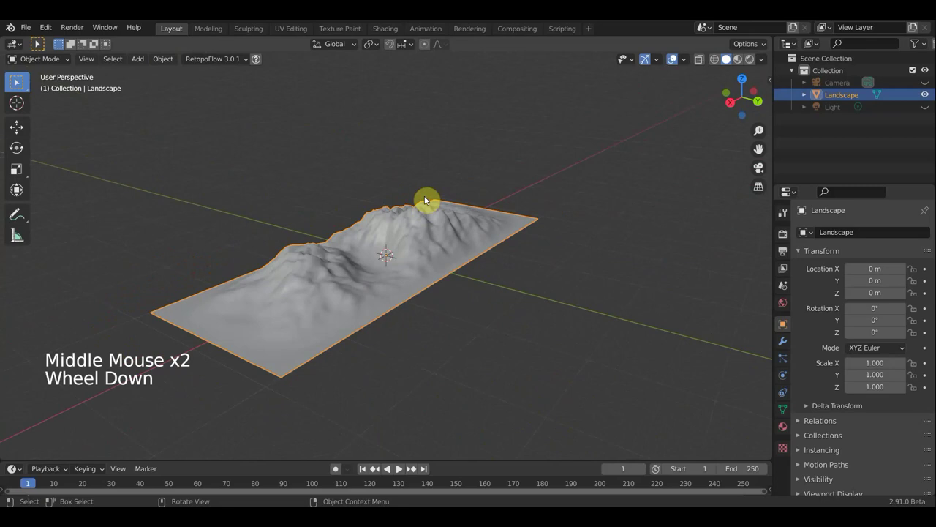
Bring up the Add menu to pick a Plane mesh for the water.
key(shift+a)
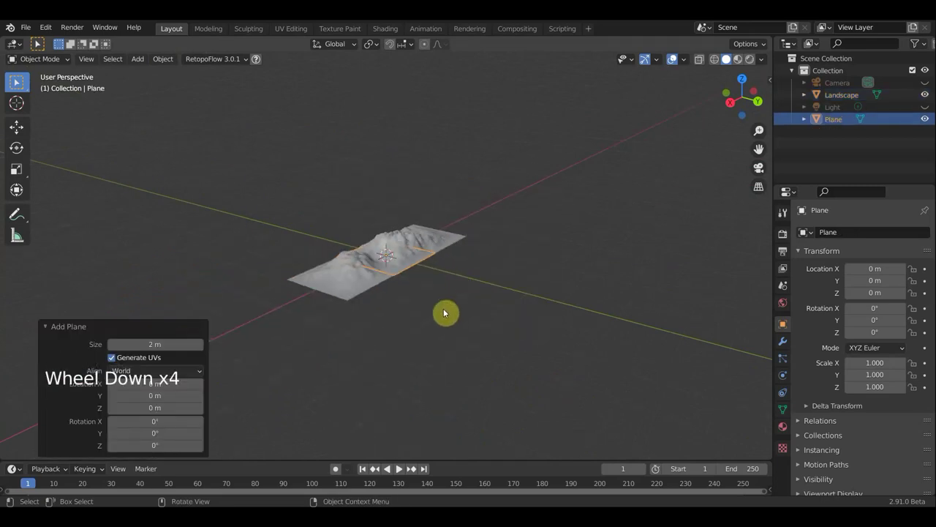
scroll(down, 3)
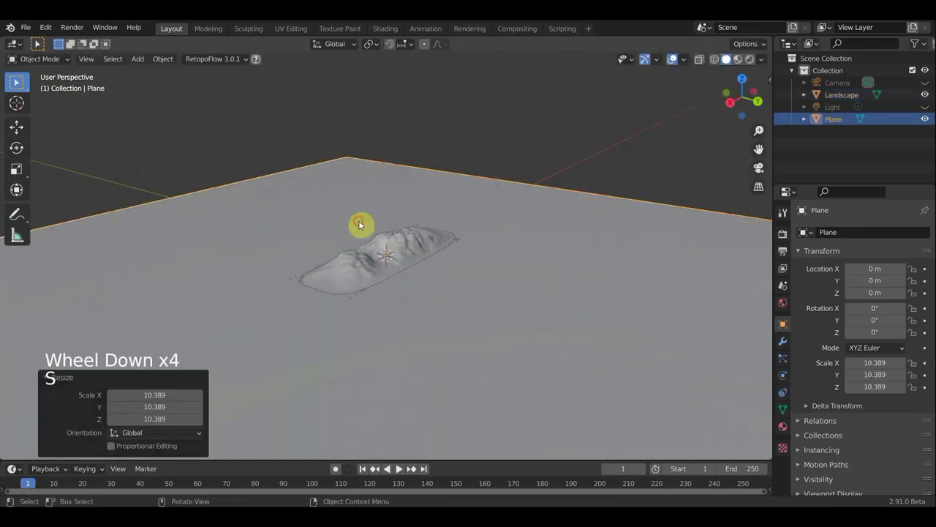
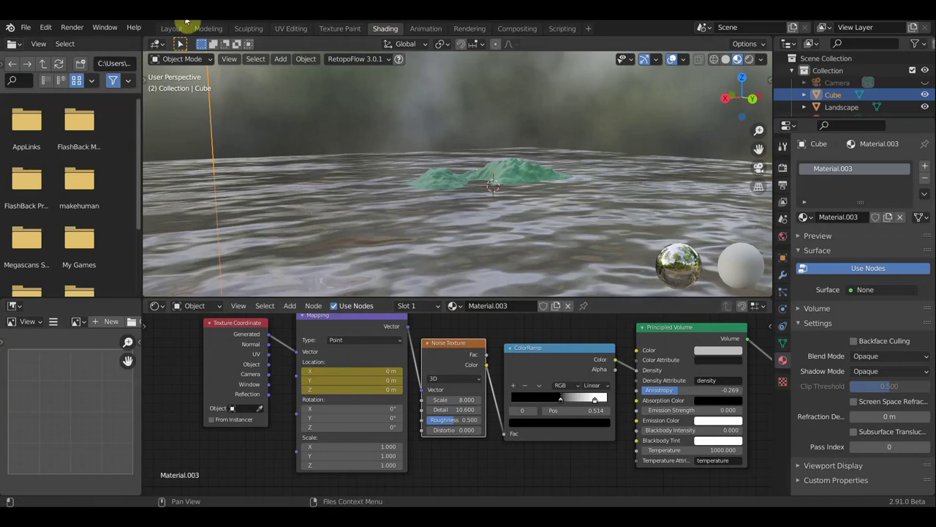
Select the Camera object in the Outliner.
click(339, 395)
click(129, 407)
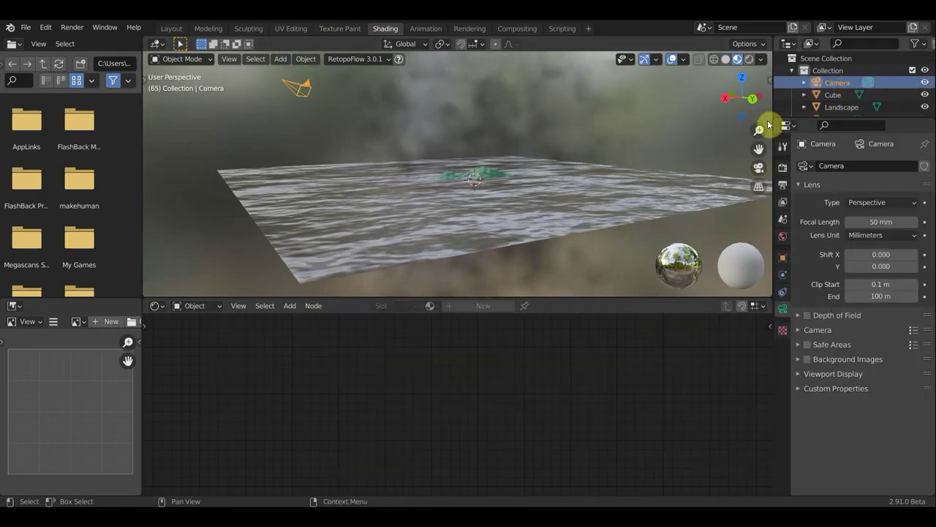
From the top view, move the camera and spin it to face the opposite direction.
click(289, 122)
key(KP_7)
key(g)
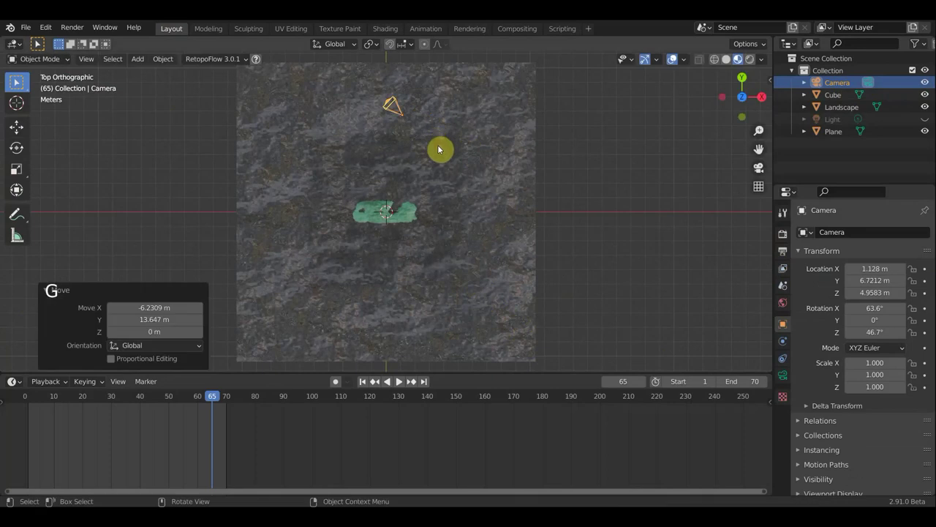
key(r)
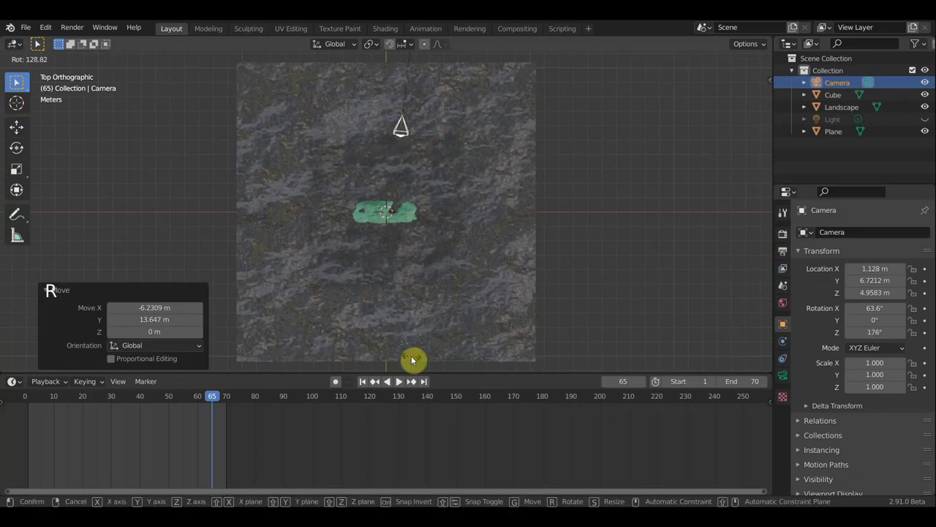
middle_click(478, 294)
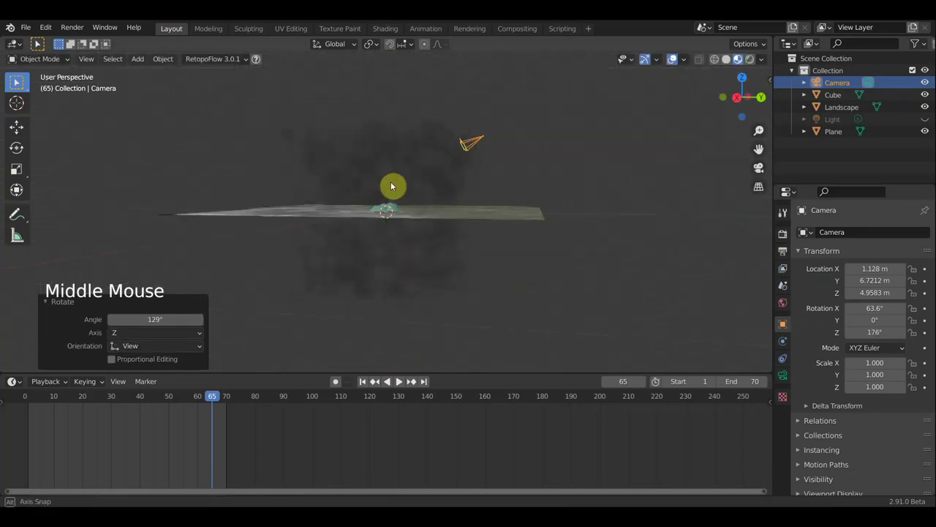
Lower the camera close to the water and tilt it toward the mountains.
key(g)
key(r)
key(g)
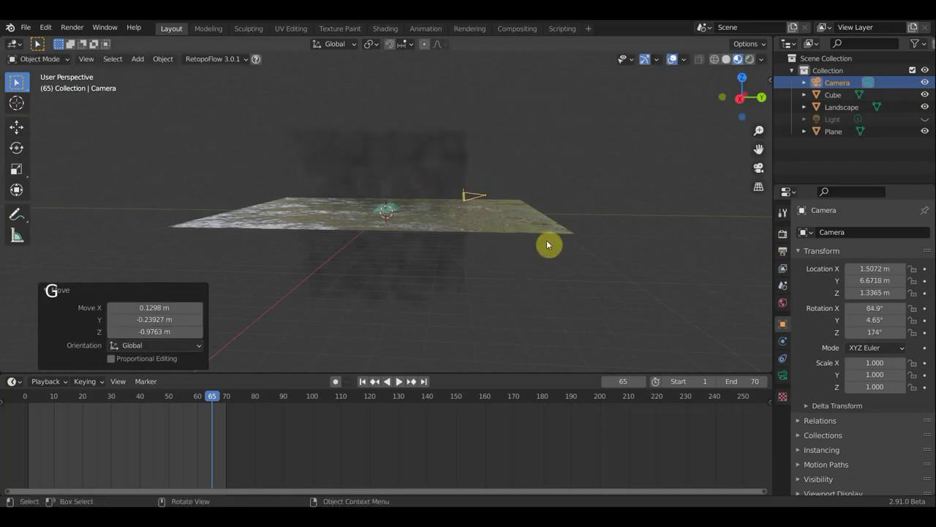
key(r)
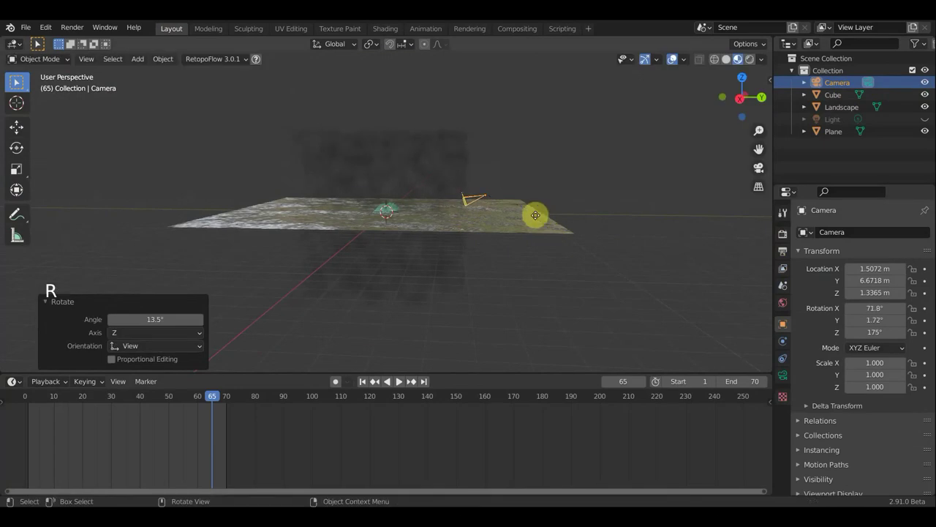
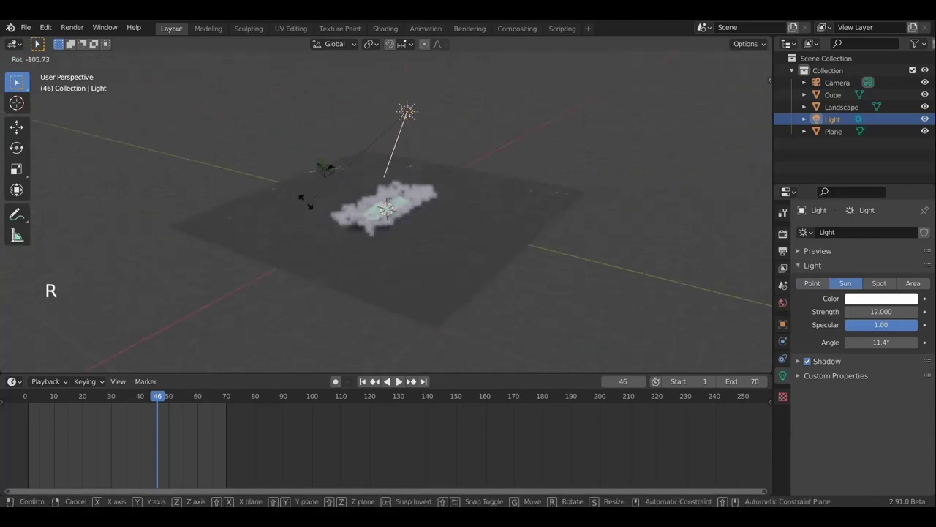
Move and rotate the Sun lamp to angle its rays across the scene.
middle_click(517, 195)
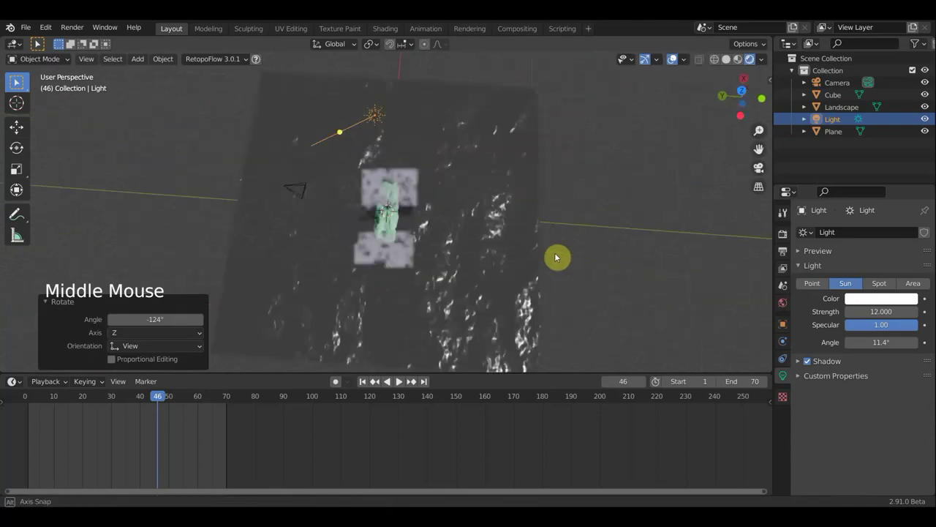
key(r)
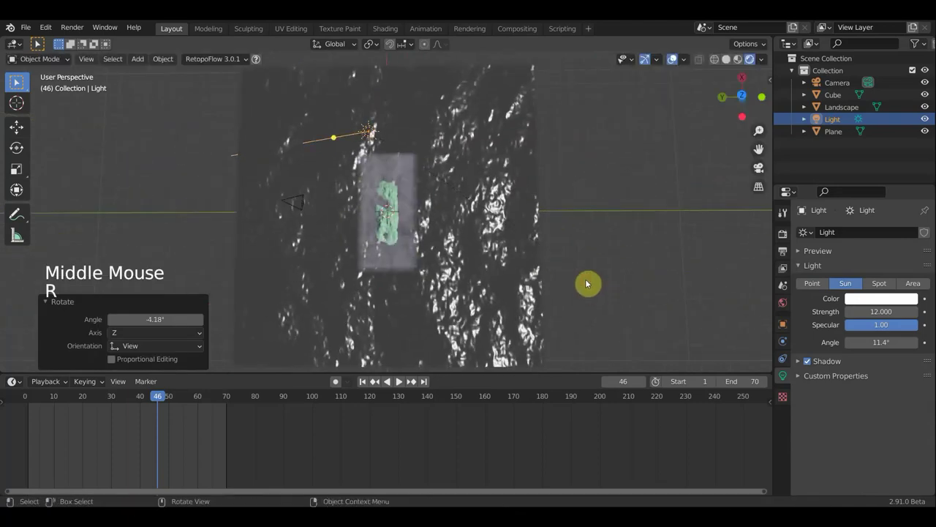
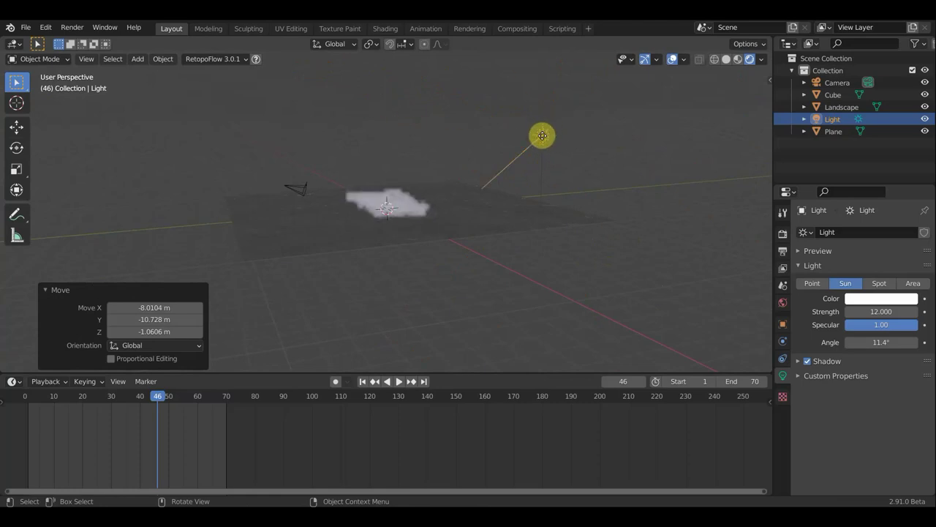
scroll(down, 3)
key(g)
scroll(down, 3)
scroll(down, 3)
middle_click(486, 132)
key(r)
scroll(up, 3)
middle_click(534, 235)
key(r)
scroll(up, 3)
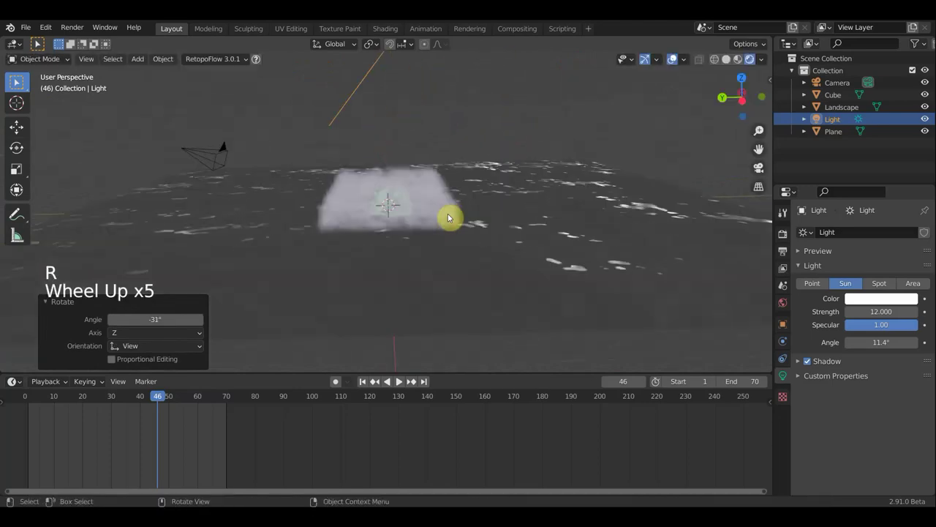
Check the lighting through the camera, then rotate the sun further from a side view.
key(KP_0)
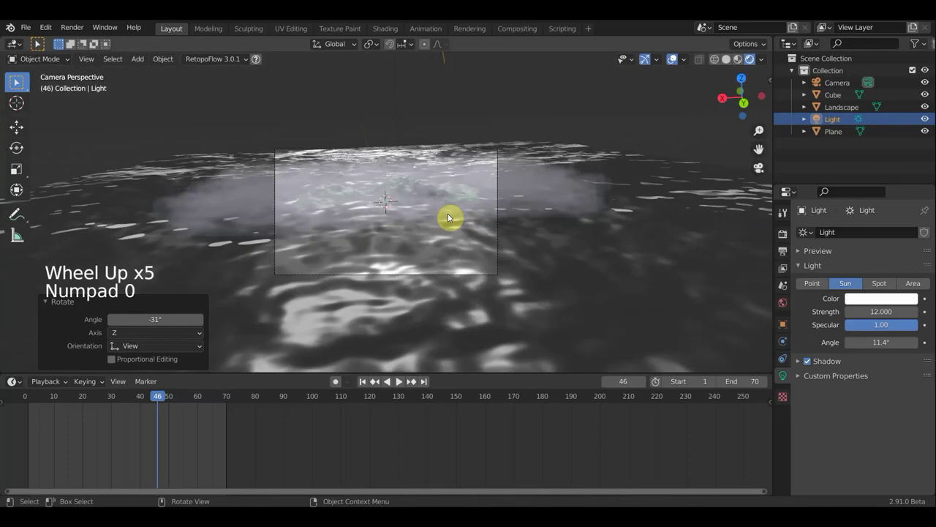
key(KP_1)
scroll(down, 3)
middle_click(521, 194)
scroll(down, 3)
scroll(down, 3)
key(r)
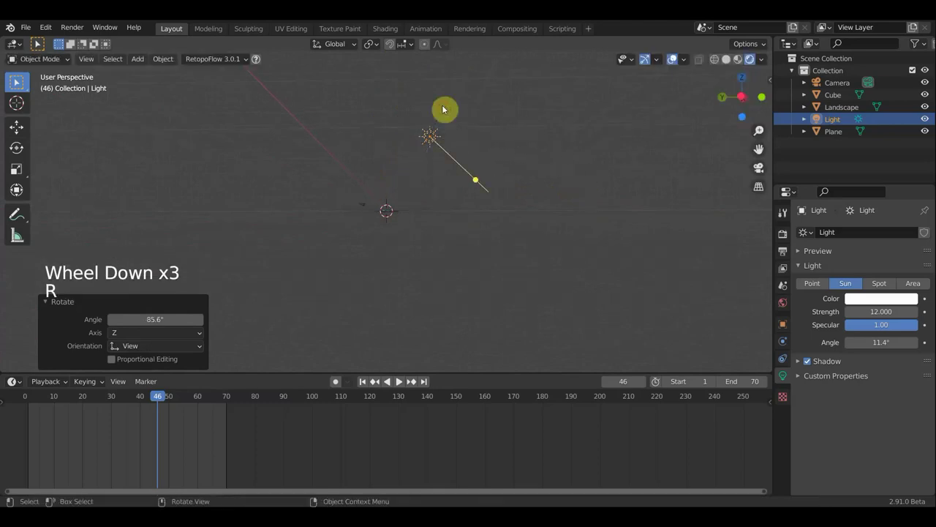
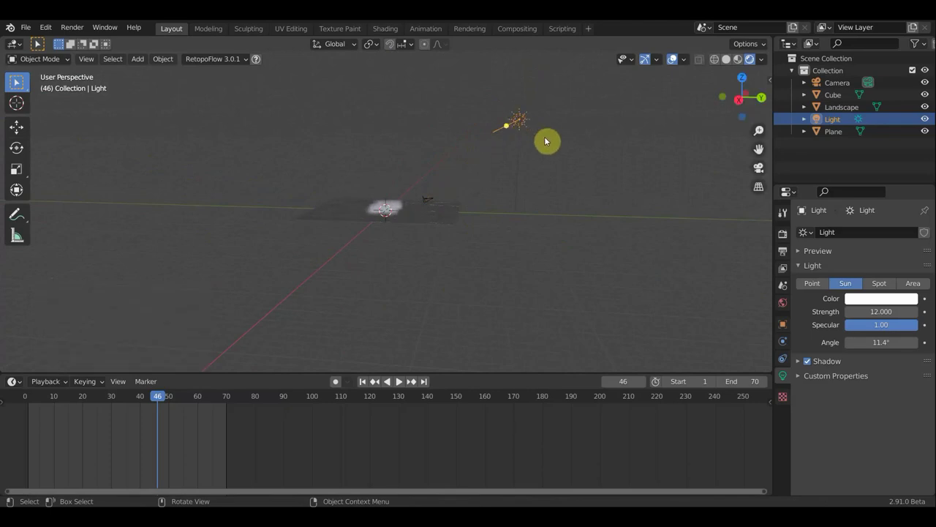
Reposition and re-rotate the Sun lamp, then view the result through the camera.
key(r)
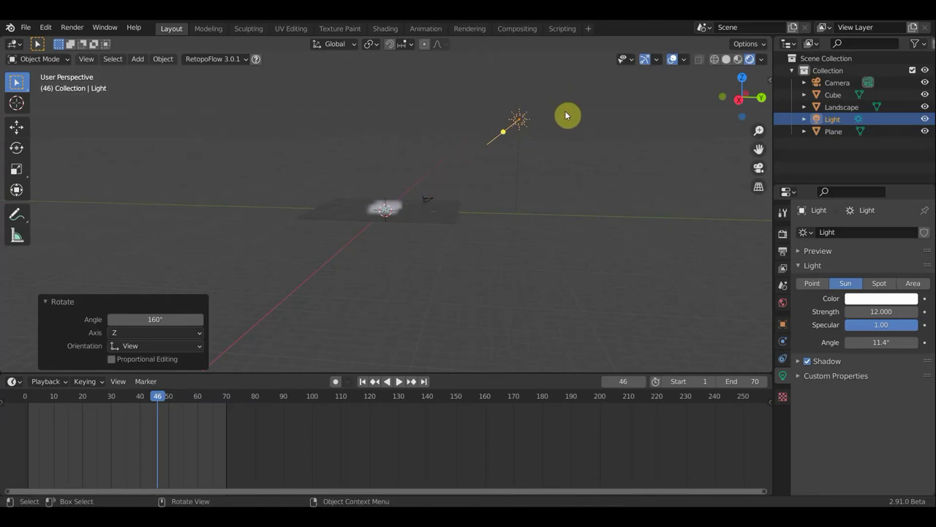
key(g)
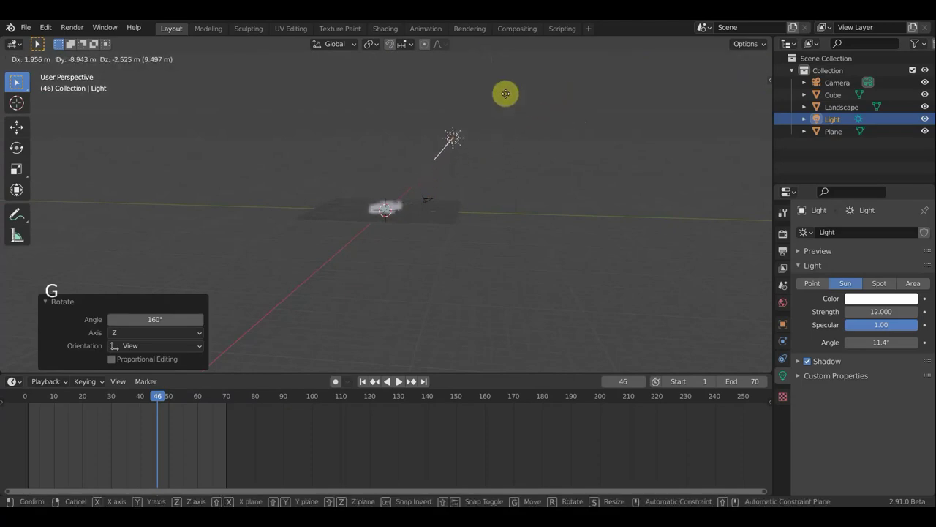
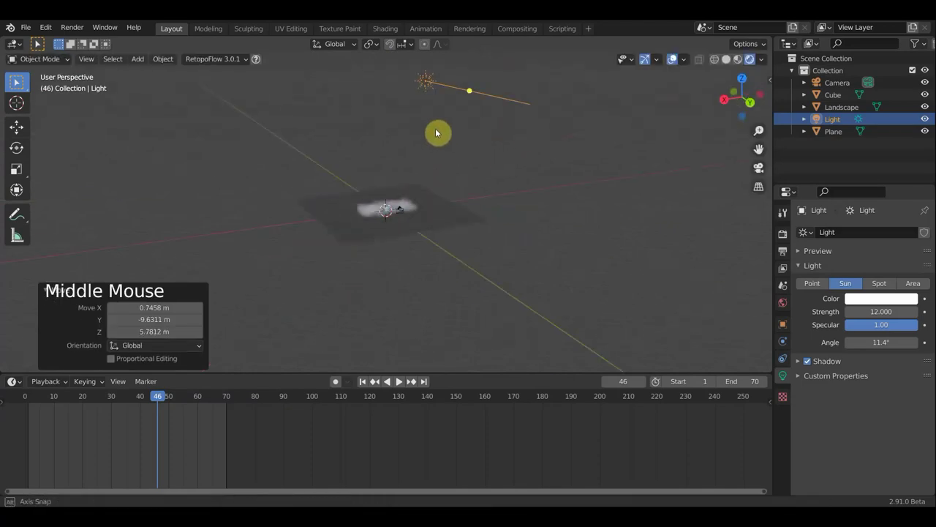
key(r)
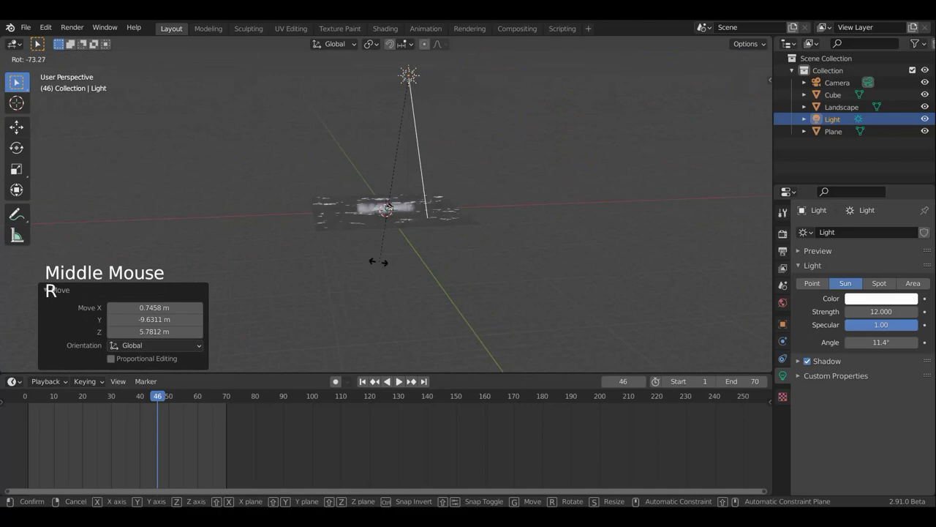
scroll(up, 3)
scroll(up, 3)
scroll(up, 3)
key(KP_0)
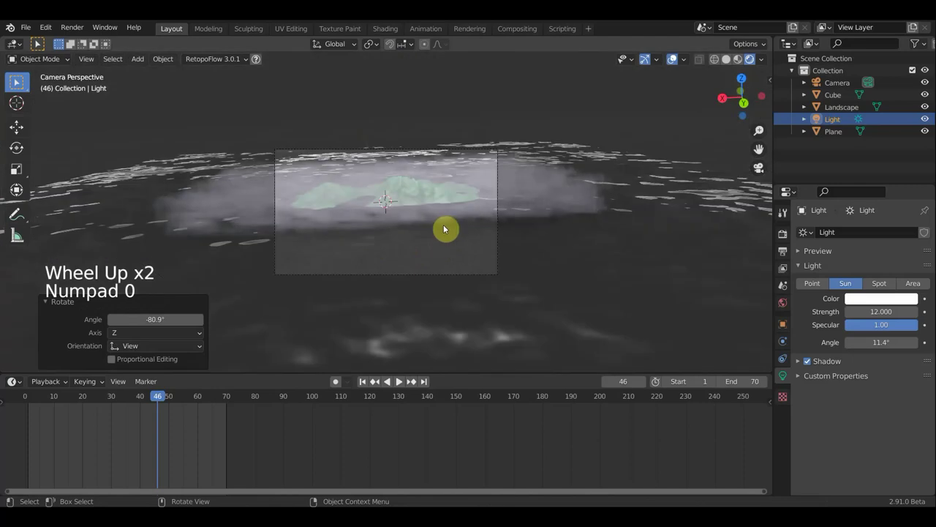
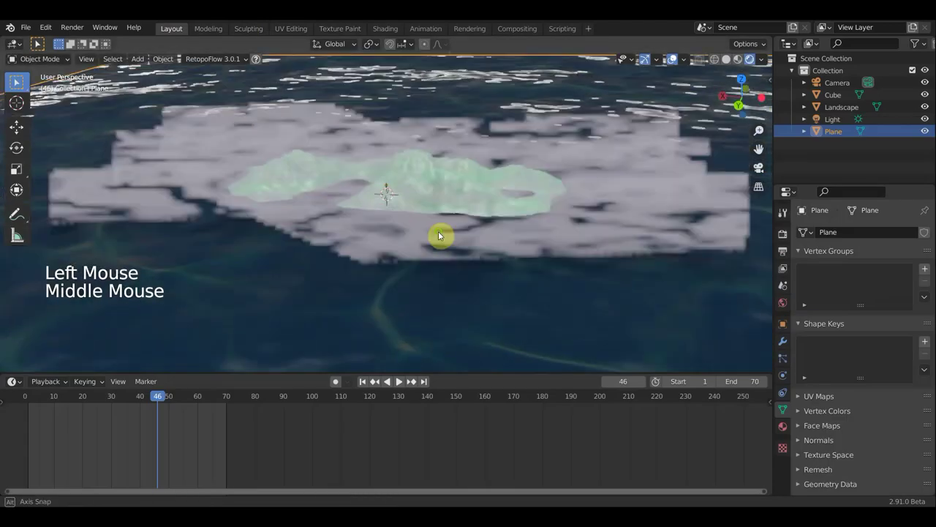
Orbit around the water plane and select the Sun lamp in the viewport.
scroll(down, 3)
middle_click(411, 237)
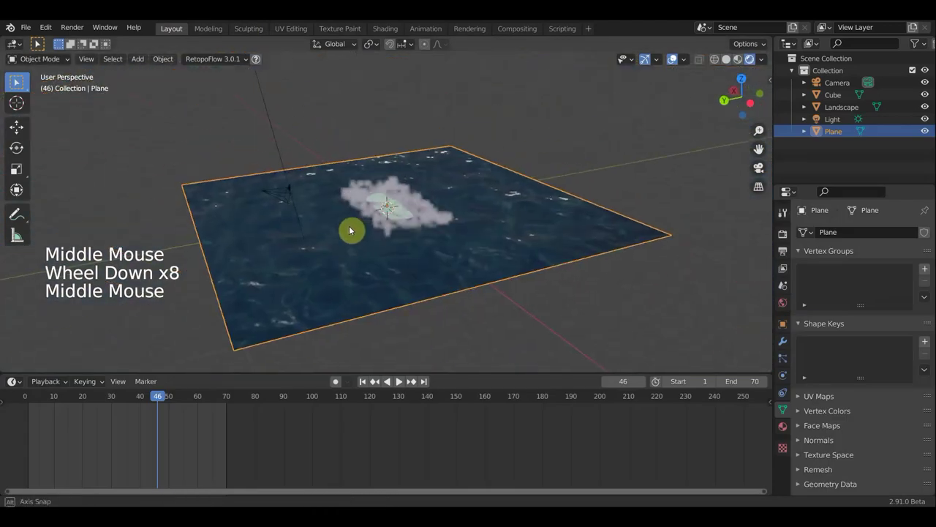
scroll(up, 3)
middle_click(334, 223)
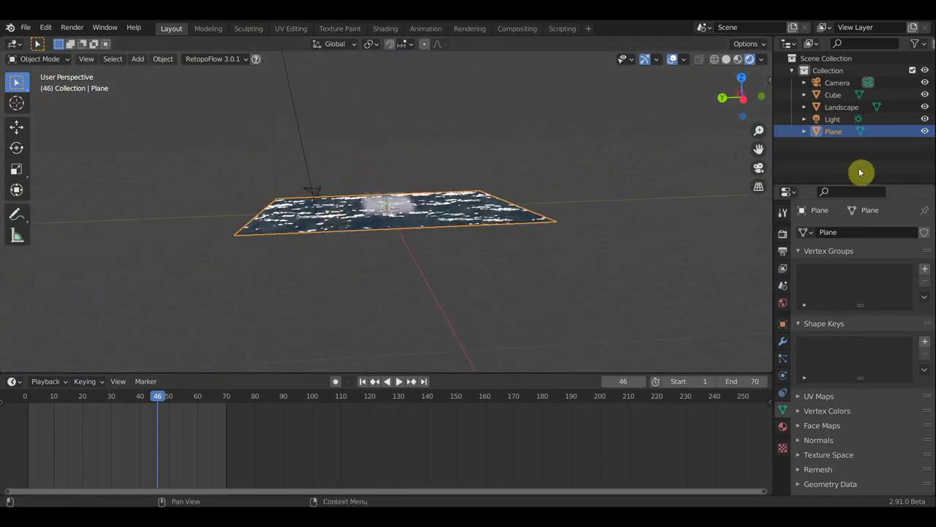
scroll(down, 3)
click(338, 104)
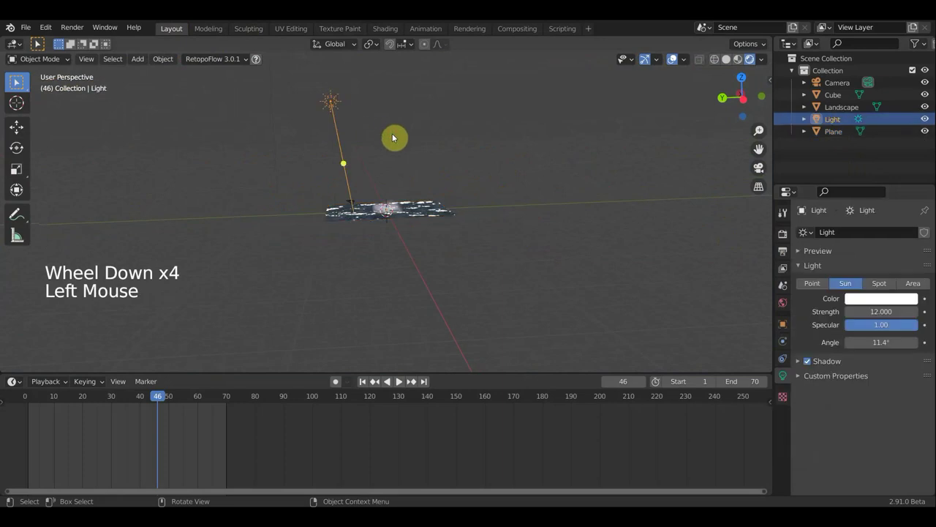
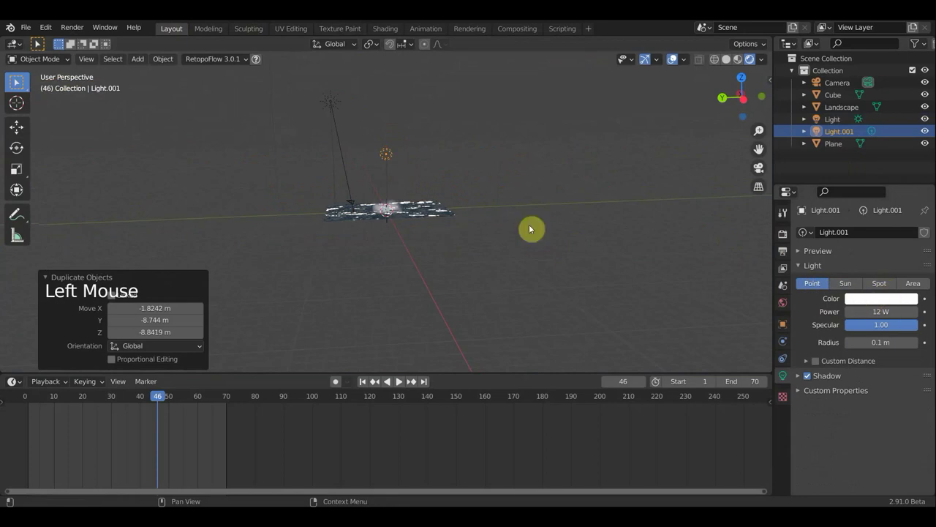
Move the 2000 W point light into place above the water plane.
key(g)
middle_click(591, 280)
scroll(up, 3)
middle_click(554, 254)
scroll(up, 3)
key(g)
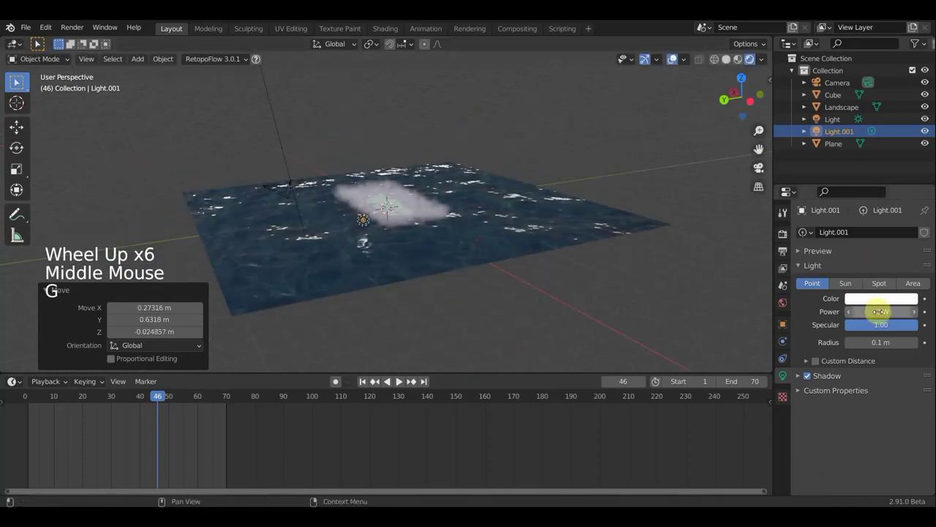
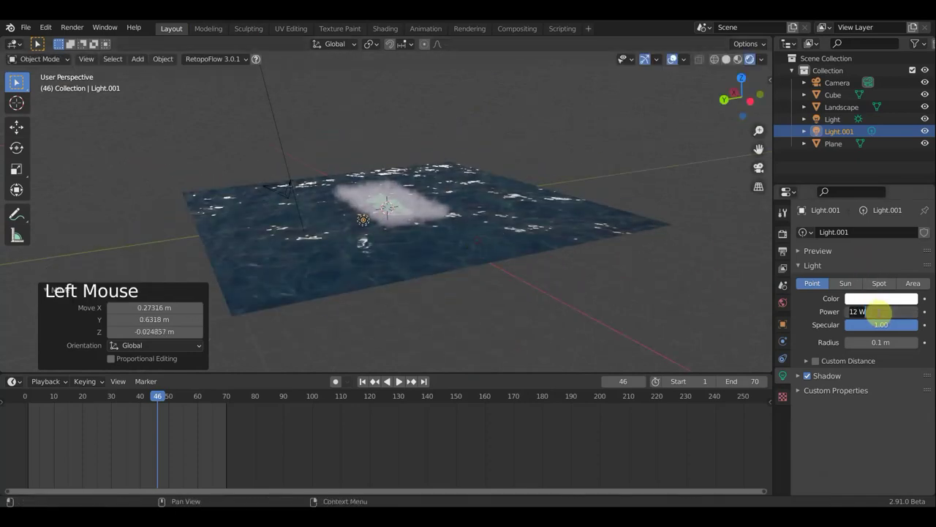
key(KP_0)
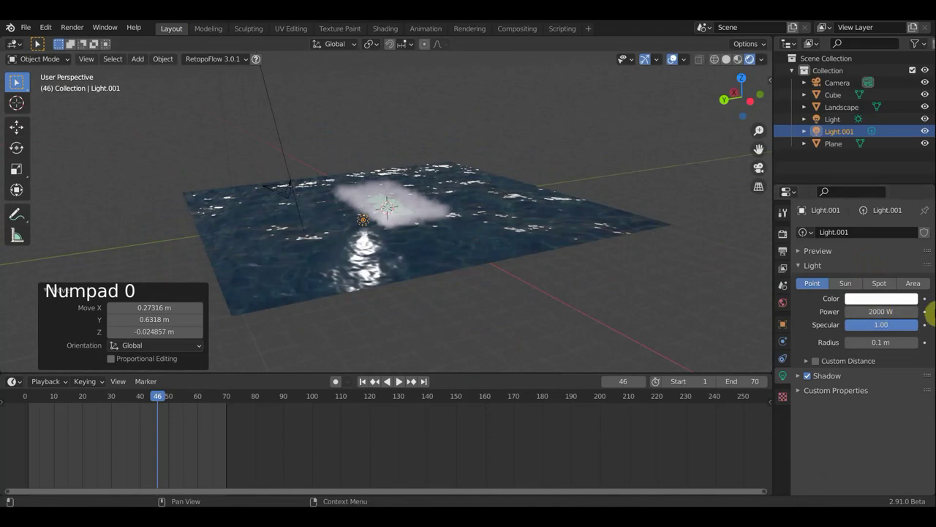
middle_click(552, 273)
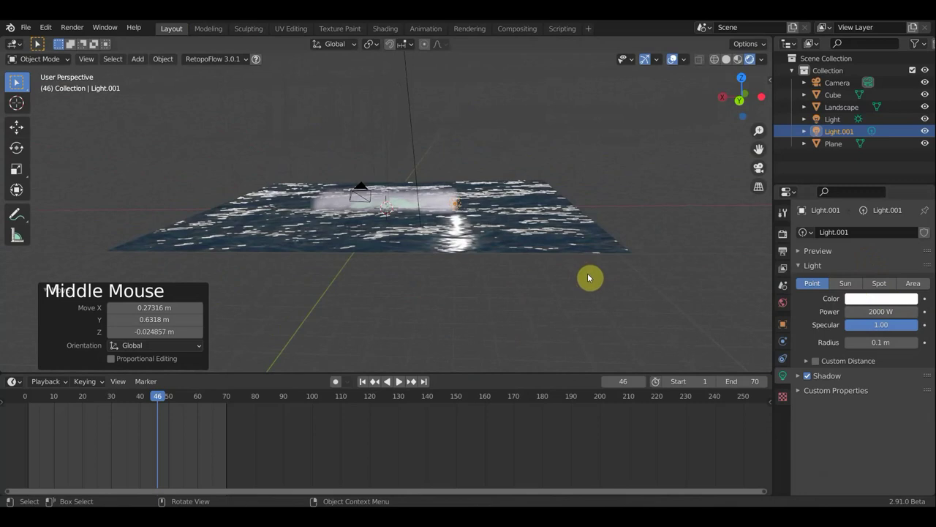
key(g)
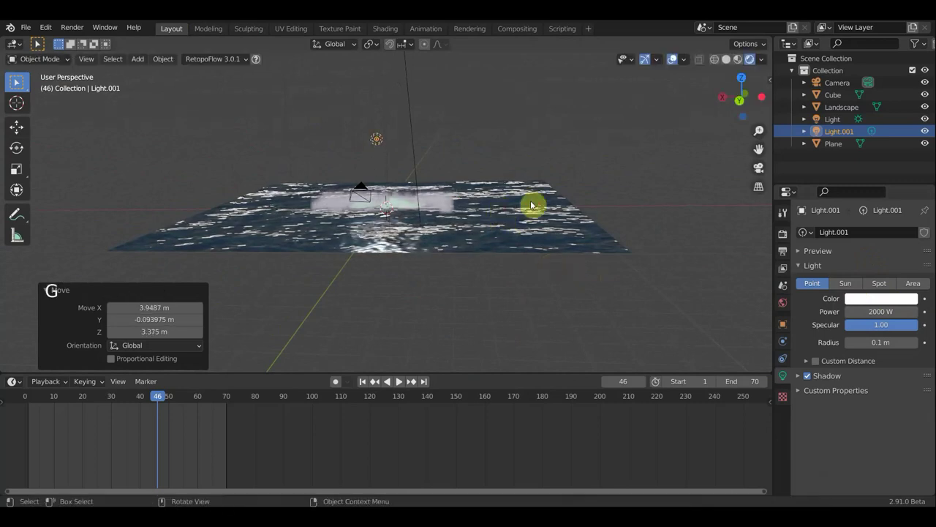
middle_click(565, 255)
key(g)
middle_click(449, 191)
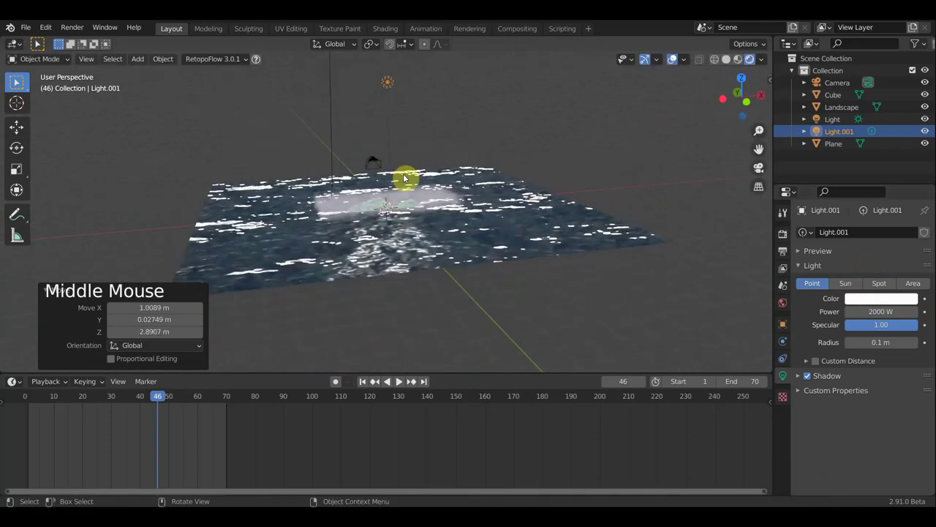
Duplicate it twice as Light.002 and Light.003 and check the scene through the camera.
key(shift+d)
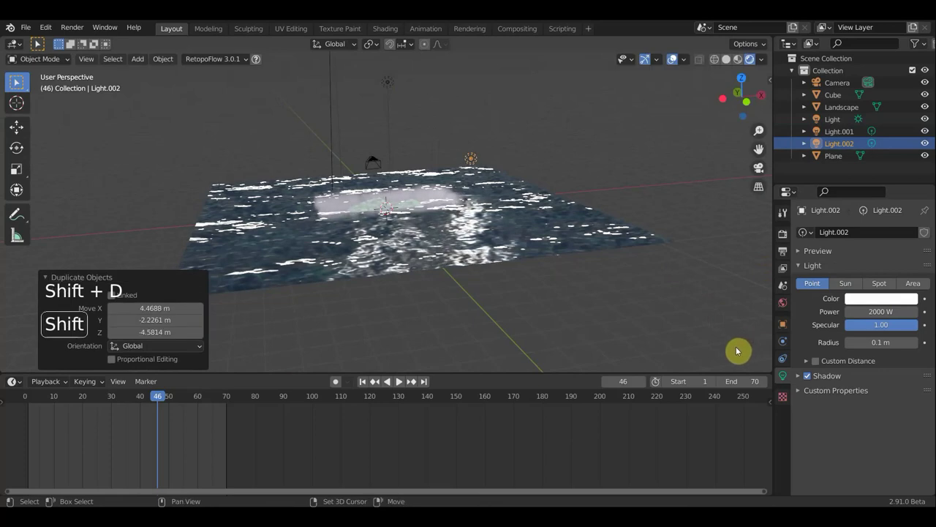
key(shift+d)
middle_click(655, 348)
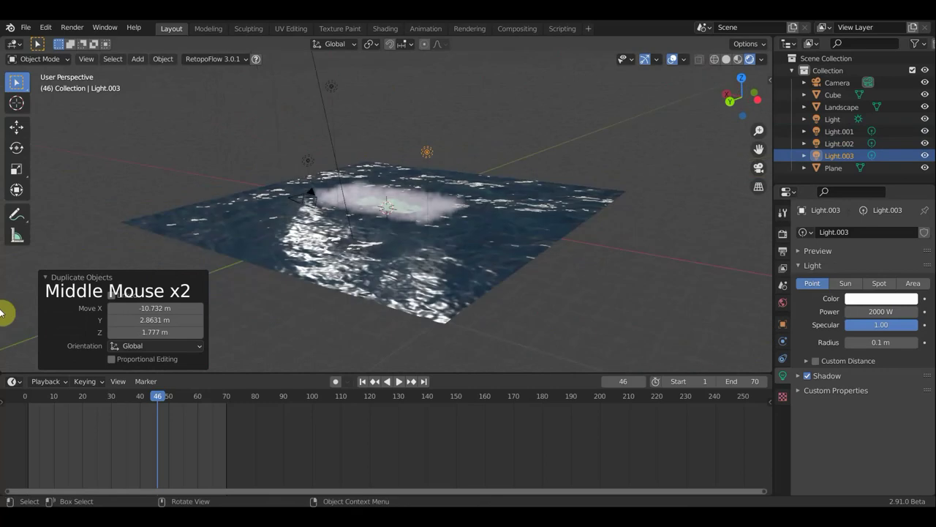
key(KP_0)
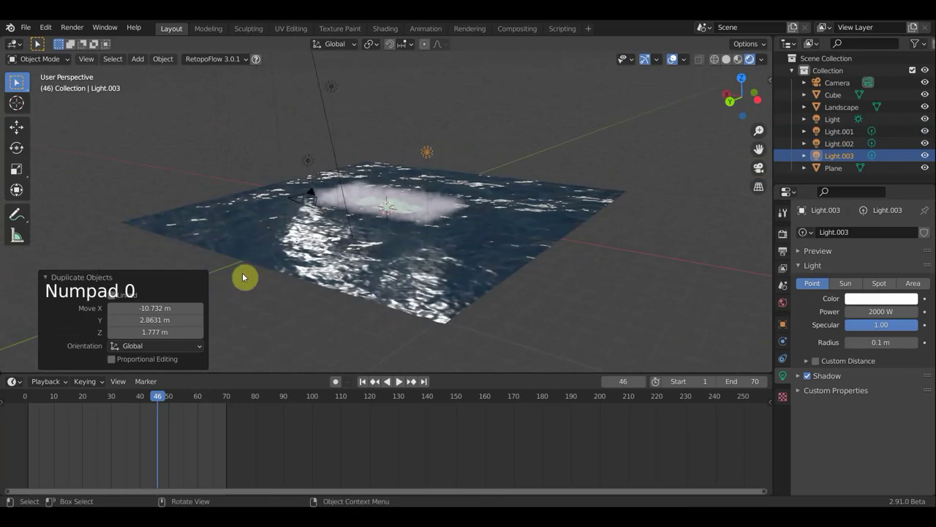
key(KP_0)
Select the Cube, preview its red mist in Layout, then return to its volume material nodes.
scroll(up, 3)
click(459, 215)
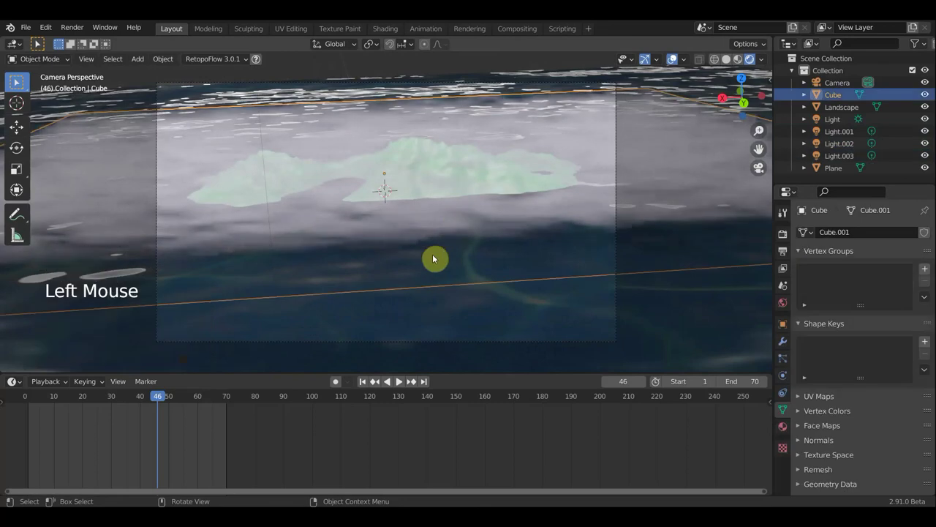
scroll(down, 3)
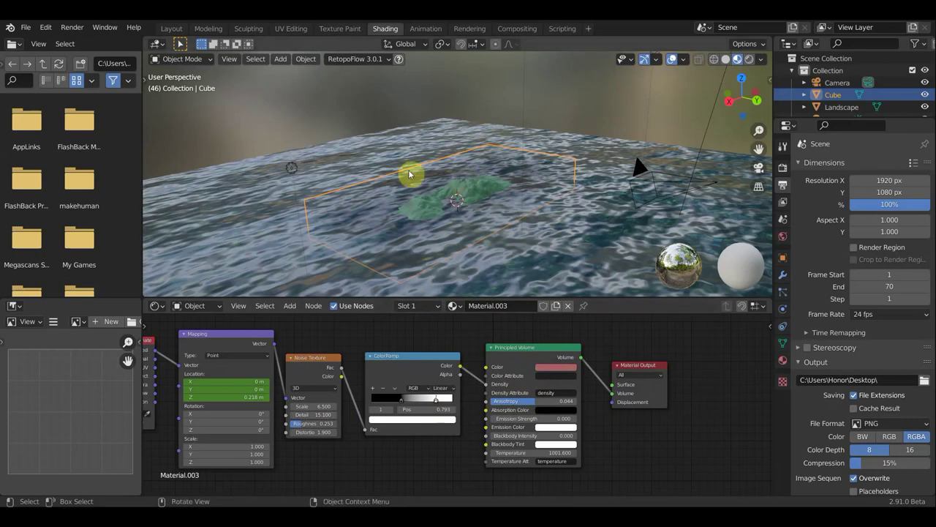
click(307, 101)
scroll(up, 3)
scroll(down, 3)
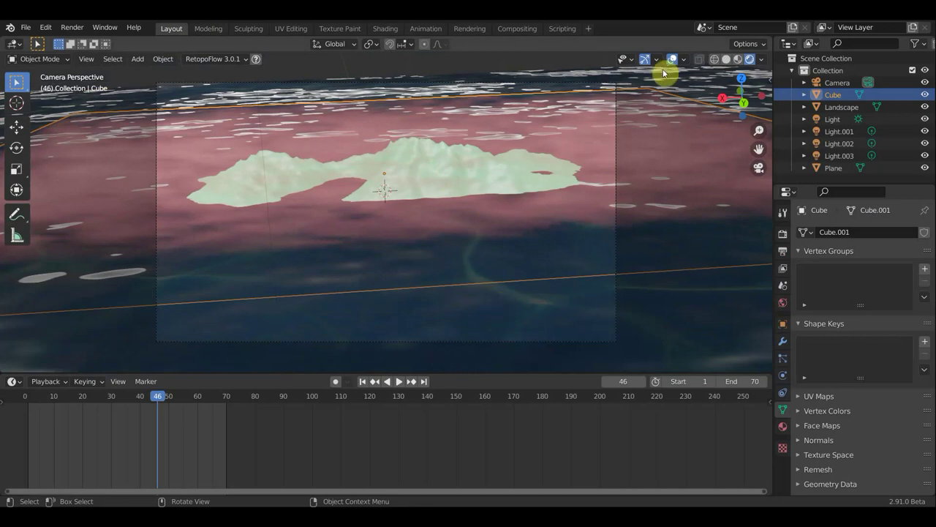
click(677, 119)
scroll(up, 3)
scroll(down, 3)
scroll(down, 3)
Make the Principled Volume colour grey and move the ColorRamp stop to 0.395.
click(567, 200)
click(512, 224)
click(578, 143)
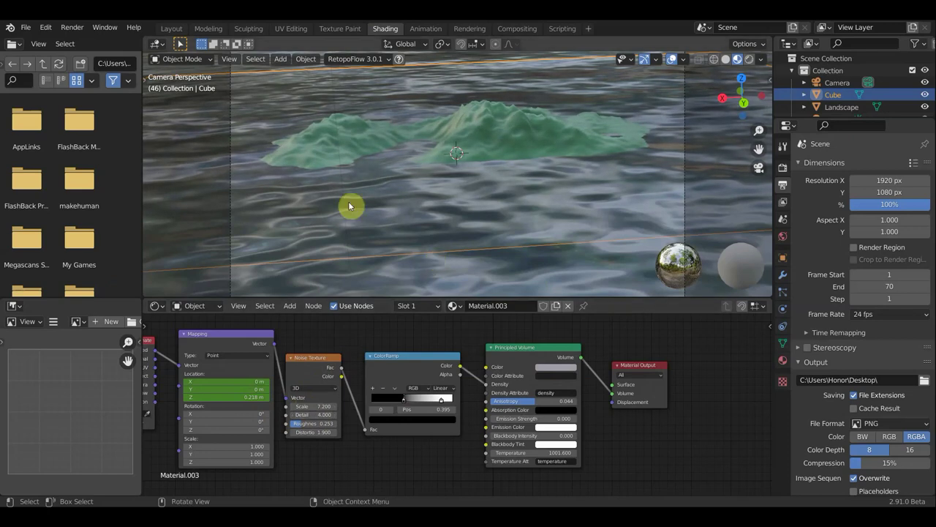
Return to the Layout workspace and start playing the ocean animation.
click(188, 31)
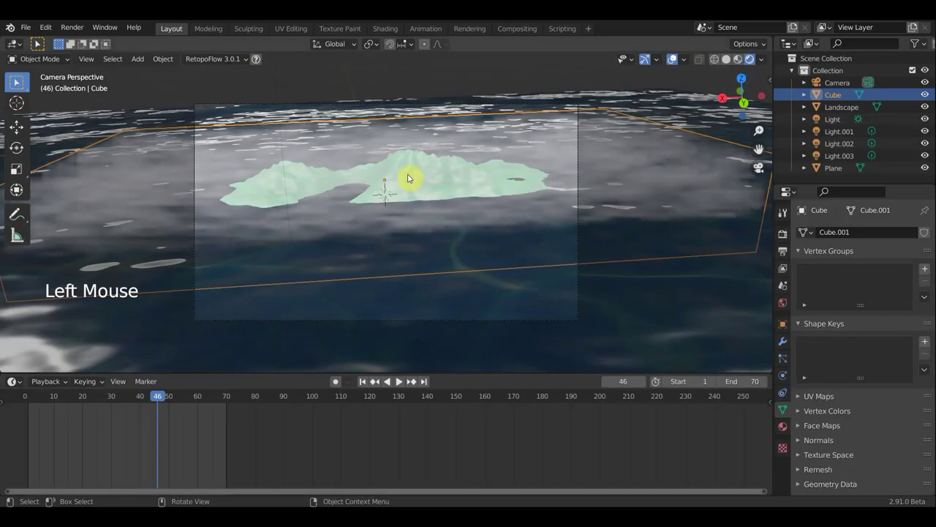
scroll(up, 3)
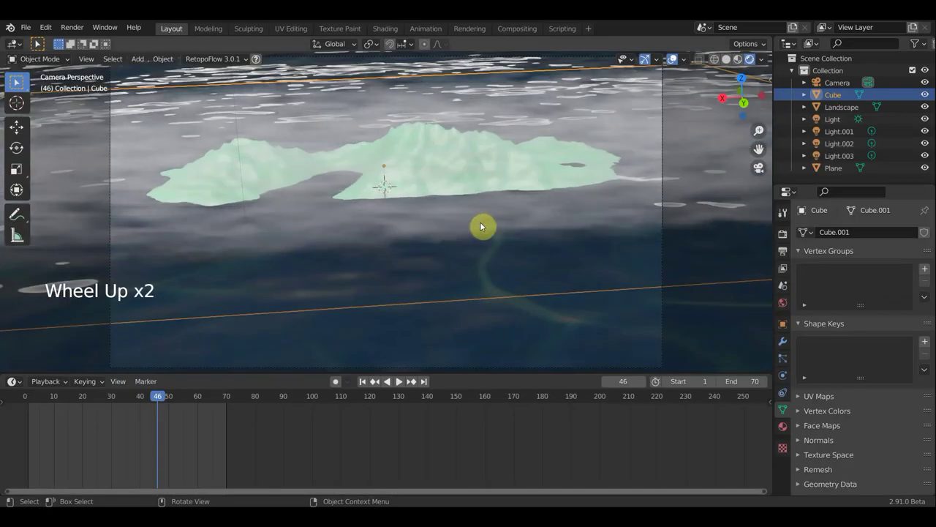
key(KP_0)
scroll(up, 3)
scroll(up, 3)
Orbit around the island and ocean plane from above and afar while playback runs.
middle_click(426, 247)
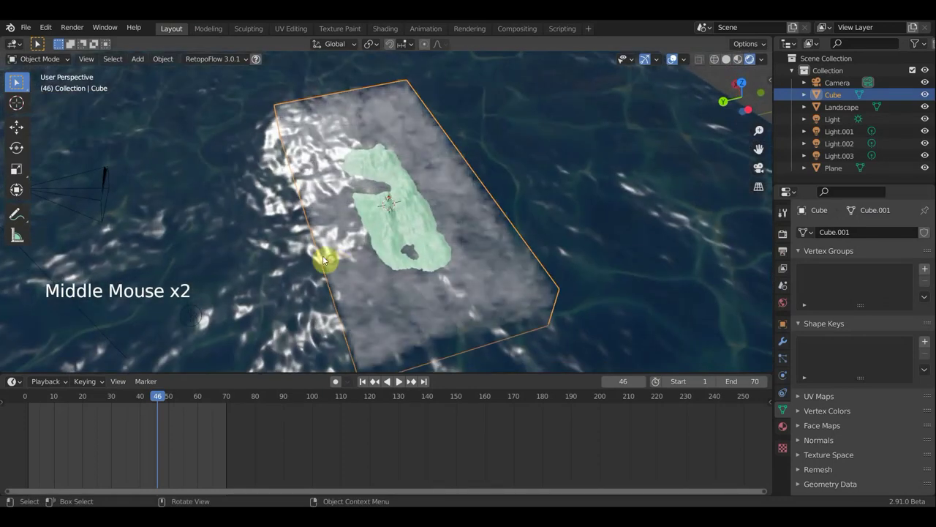
key(space)
middle_click(391, 233)
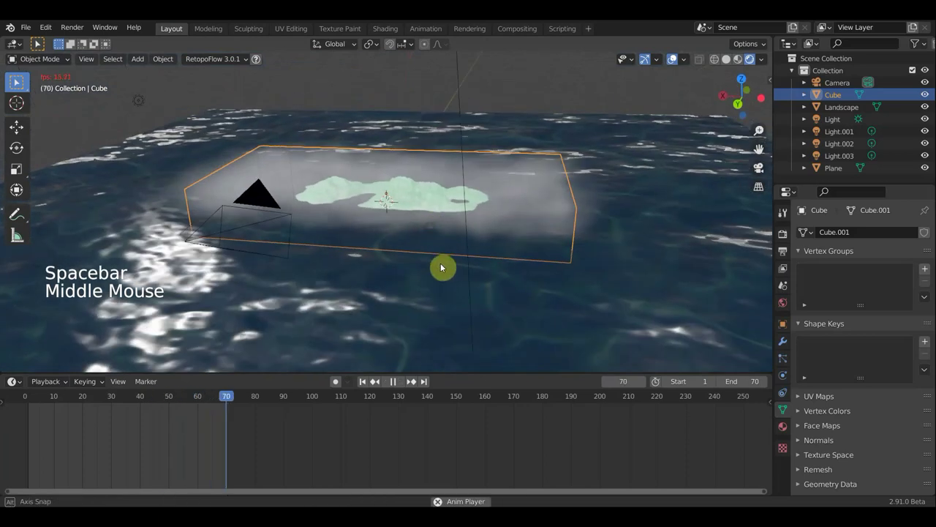
scroll(down, 3)
middle_click(470, 306)
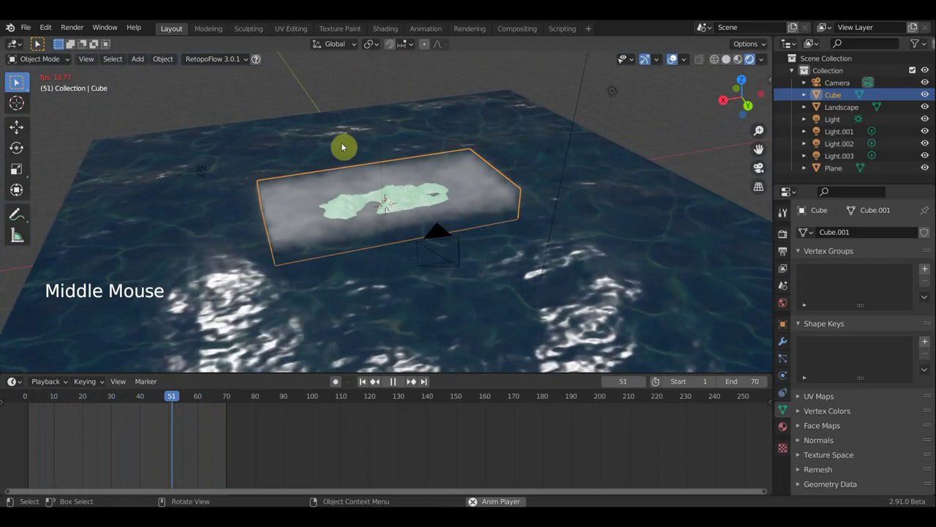
scroll(down, 3)
middle_click(472, 171)
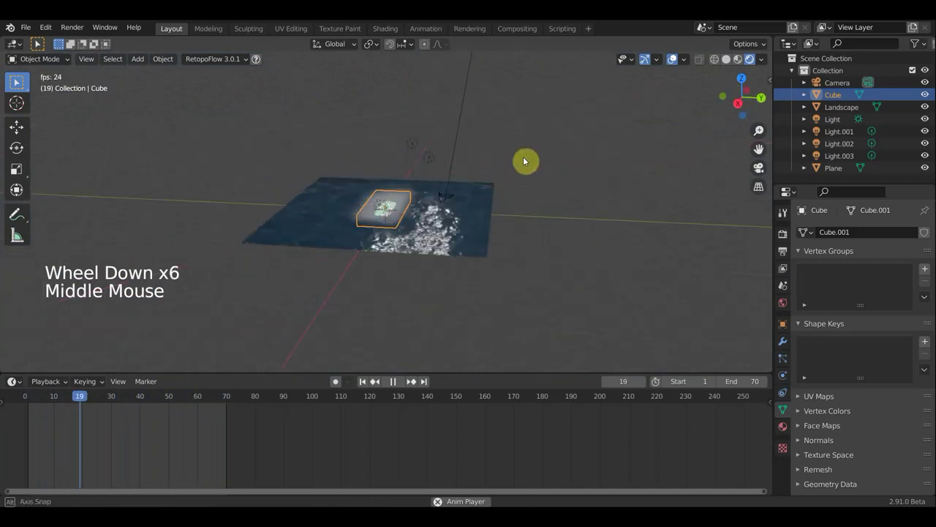
scroll(down, 3)
Select the Sun lamp and rotate it to a new angle over the ocean plane.
click(431, 120)
key(r)
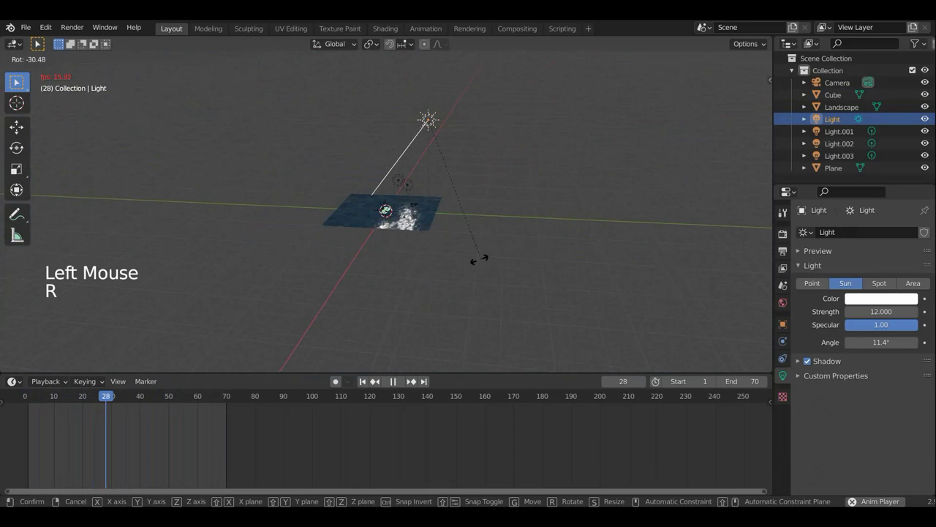
key(r)
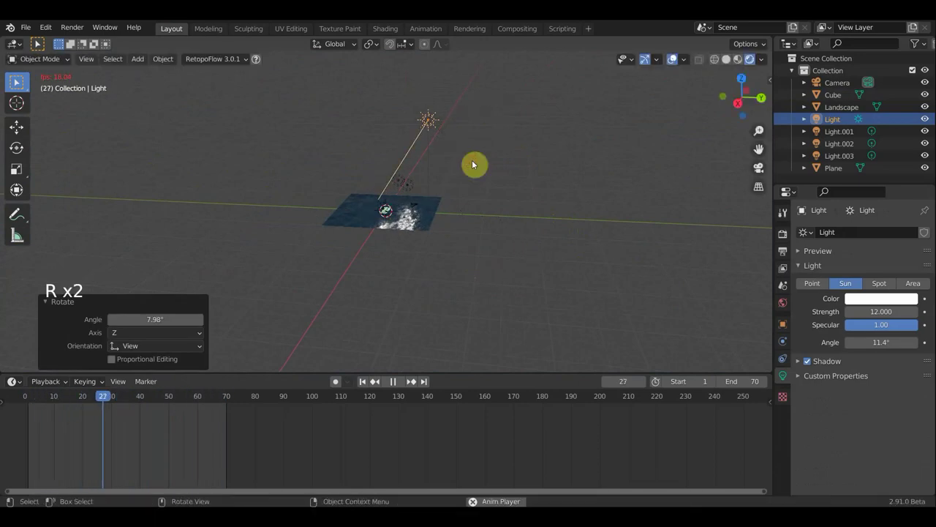
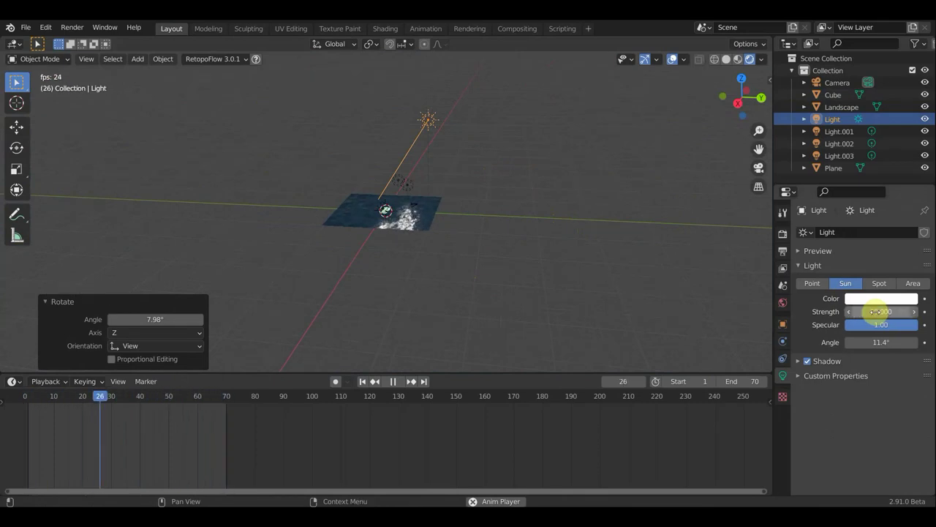
scroll(up, 3)
middle_click(535, 233)
scroll(up, 3)
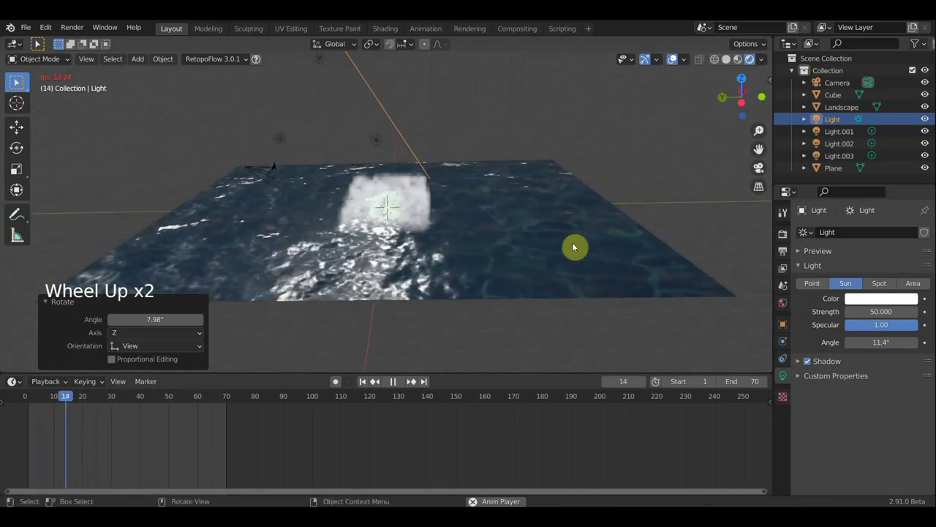
key(r)
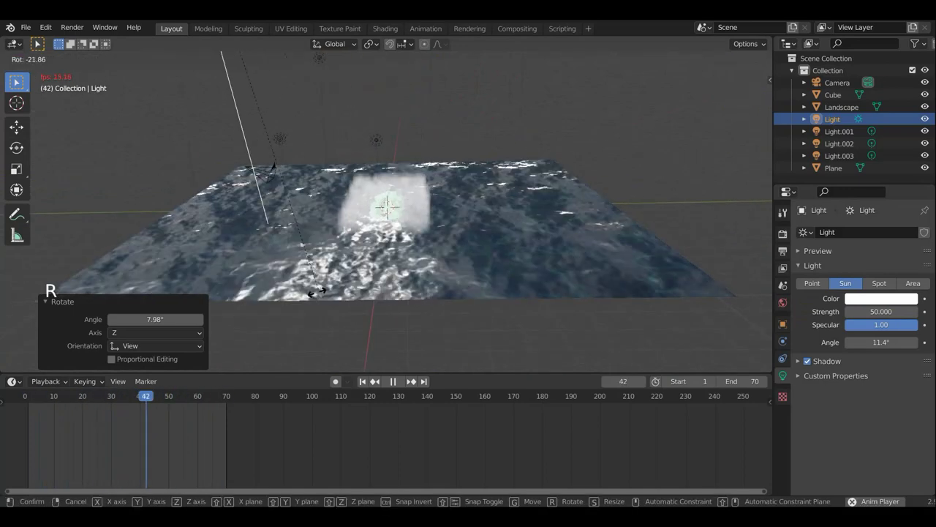
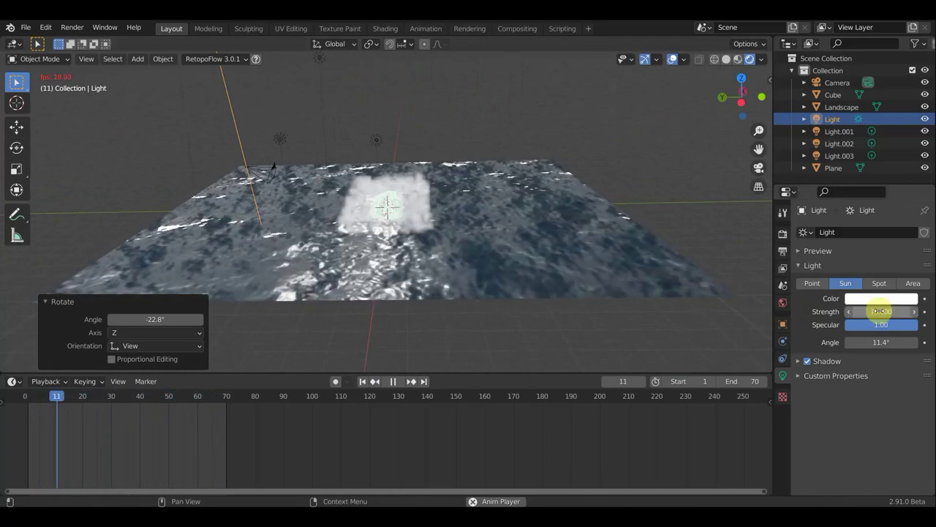
key(KP_0)
scroll(down, 3)
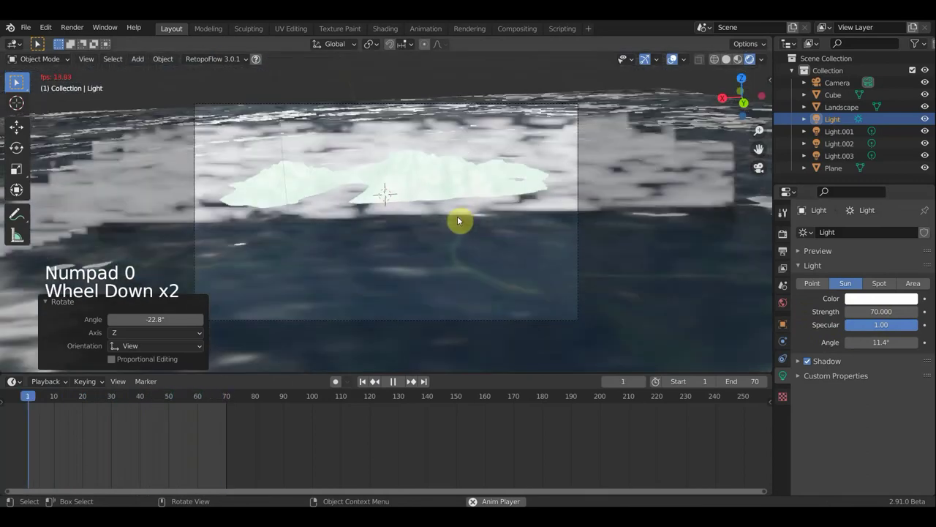
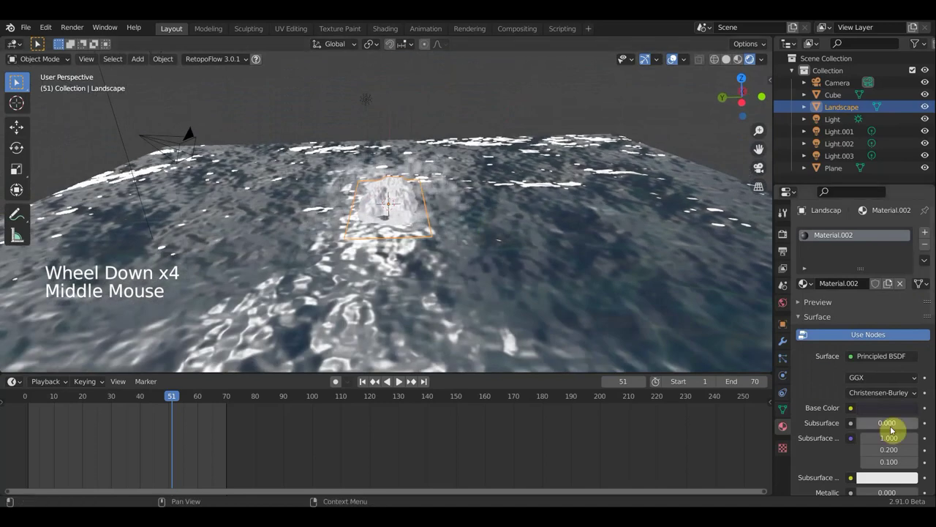
Delete the Light.002 and Light.003 point lamps, leaving Light and Light.001.
middle_click(396, 207)
middle_click(373, 194)
scroll(down, 3)
click(366, 141)
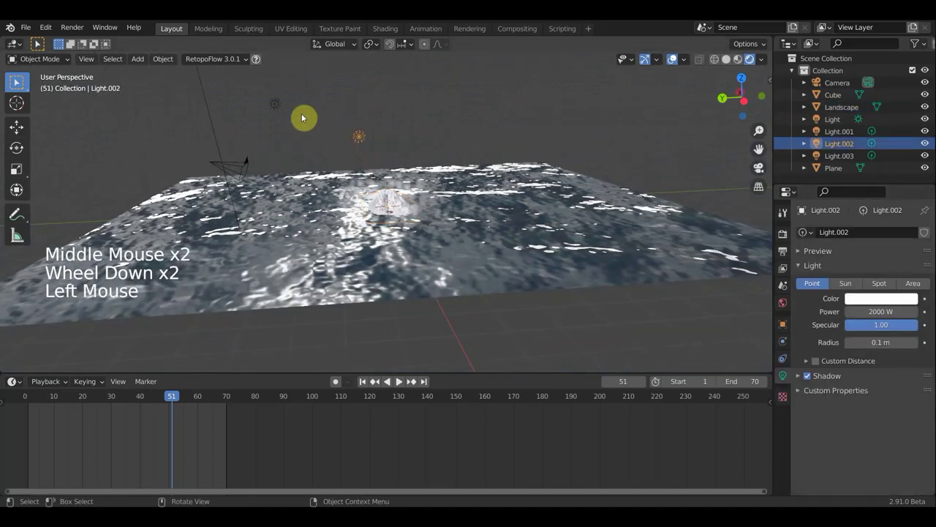
click(283, 107)
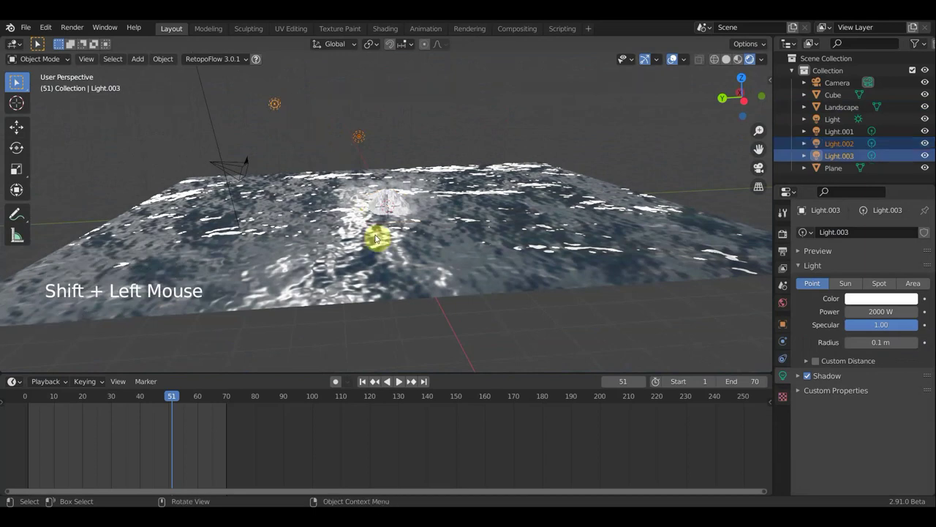
key(Delete)
scroll(up, 3)
scroll(down, 3)
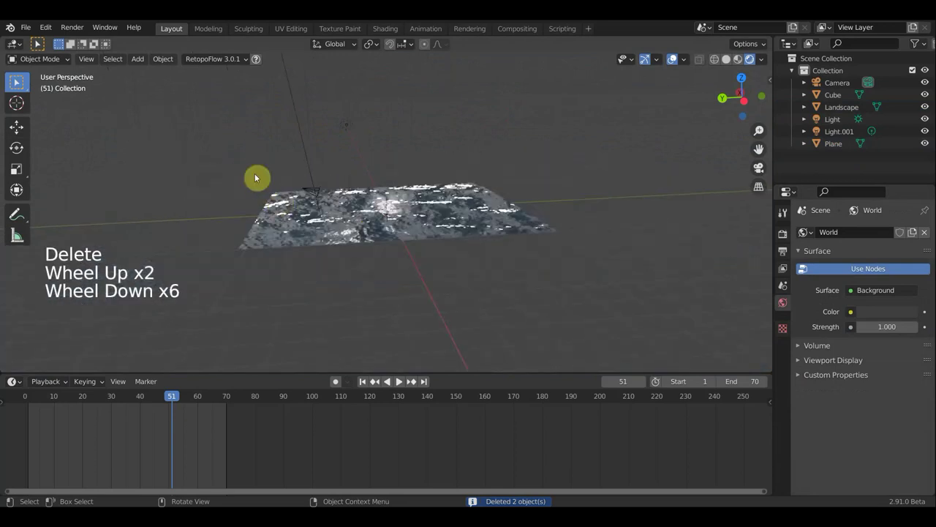
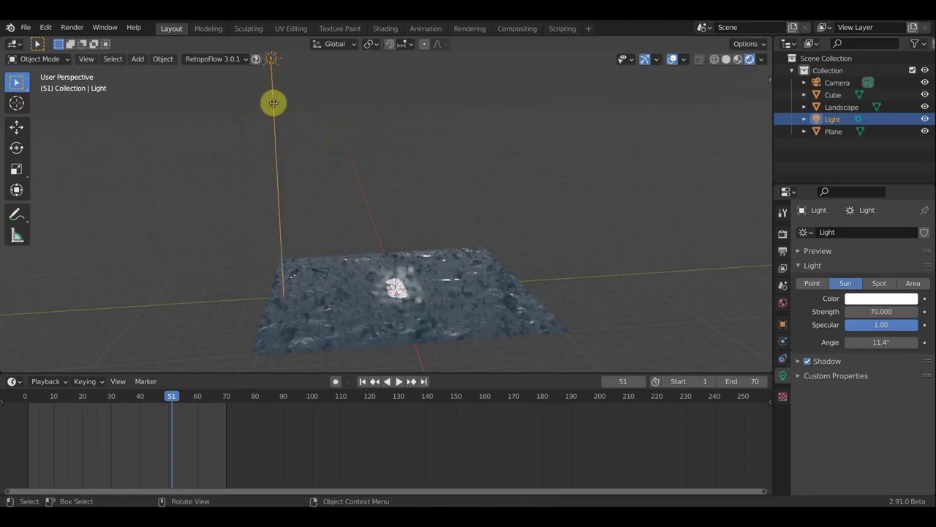
Select the Camera and look through it at the island scene.
scroll(up, 3)
scroll(down, 3)
scroll(down, 3)
middle_click(325, 267)
click(332, 273)
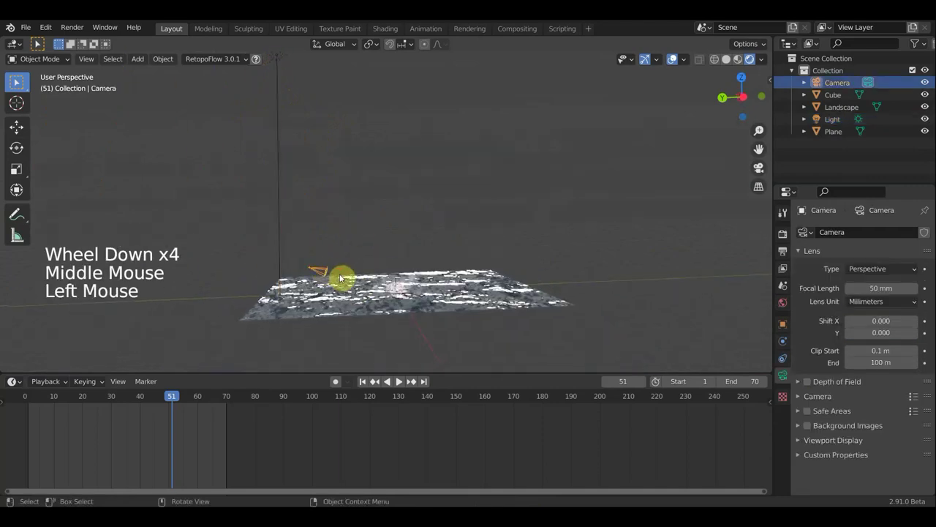
key(r)
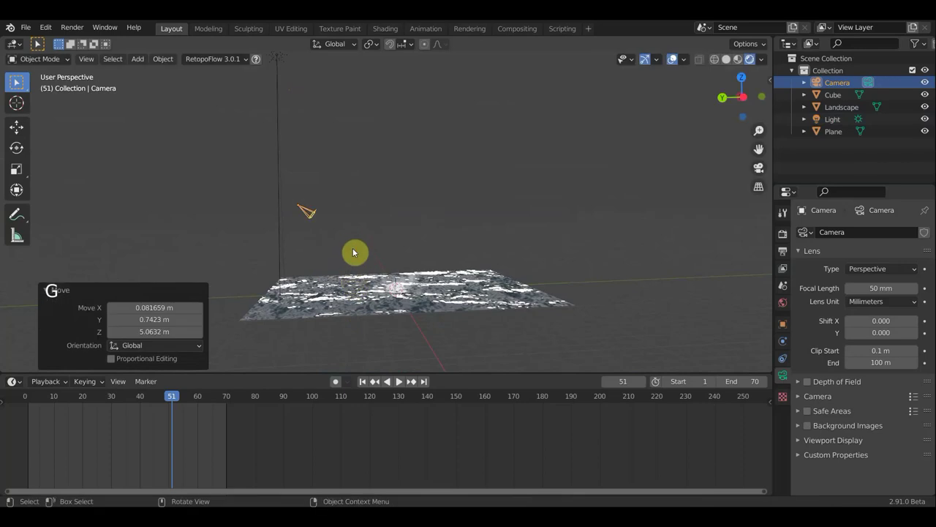
key(KP_0)
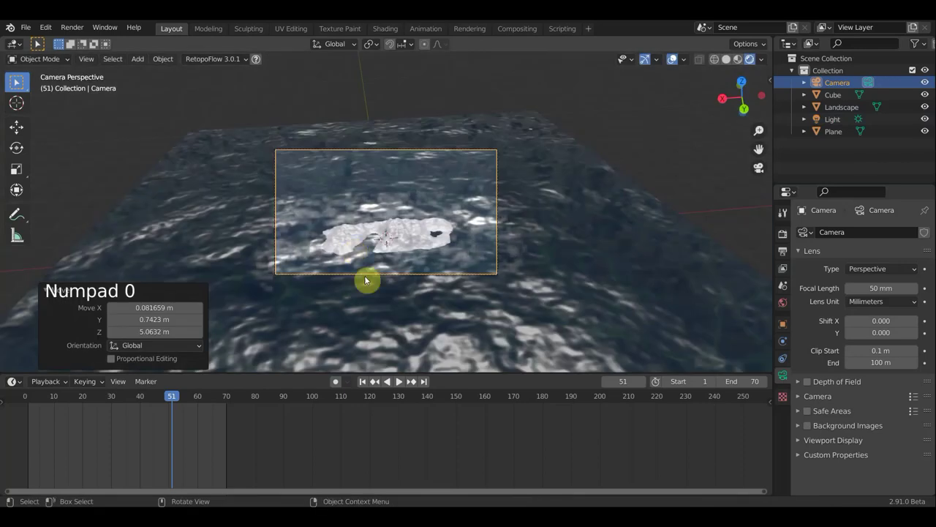
key(r)
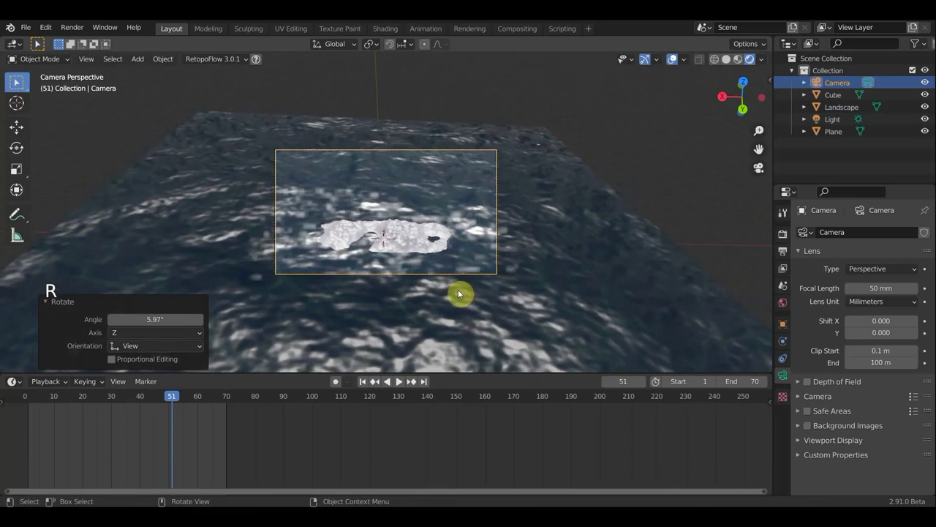
Move the camera to frame the island more closely and preview the animation through it.
key(g)
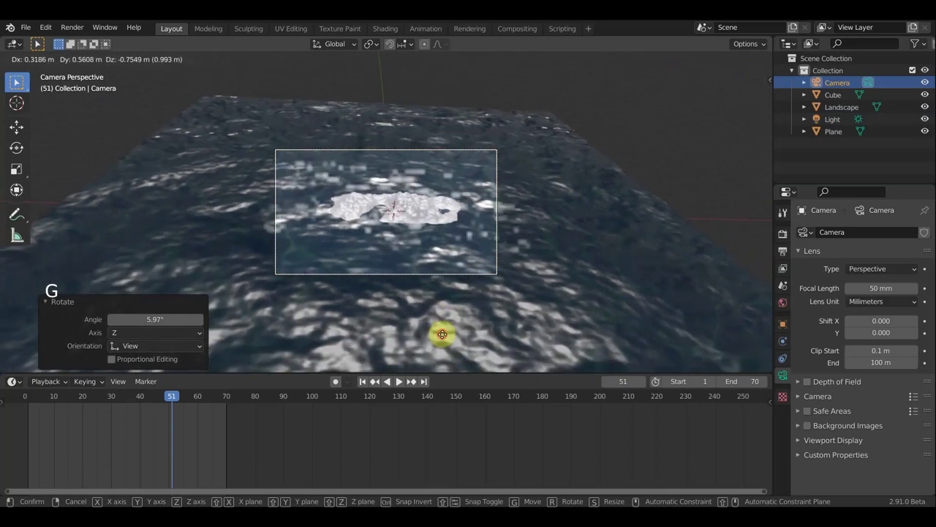
scroll(up, 3)
scroll(up, 3)
key(space)
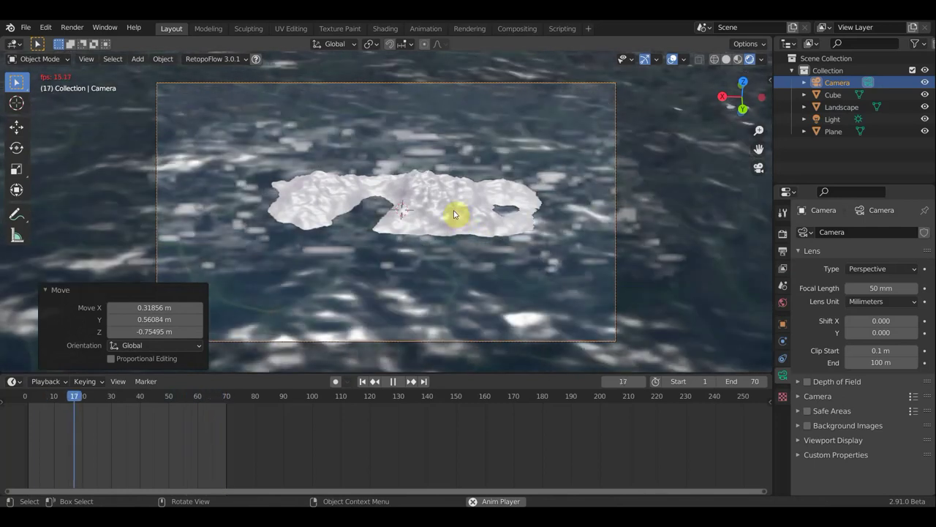
key(space)
Select the Cube and show its material properties.
click(461, 216)
click(925, 243)
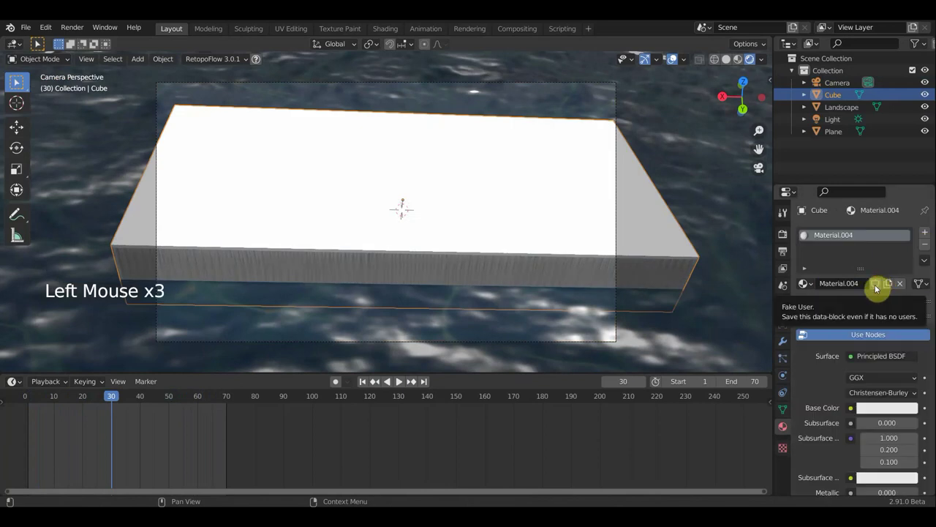
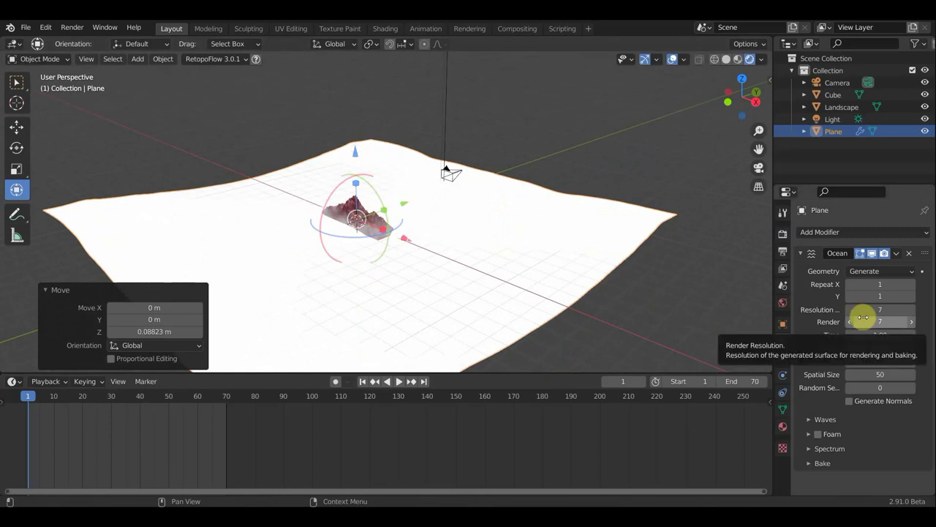
Return to the Layout workspace where the Plane's Ocean modifier settings show.
middle_click(728, 287)
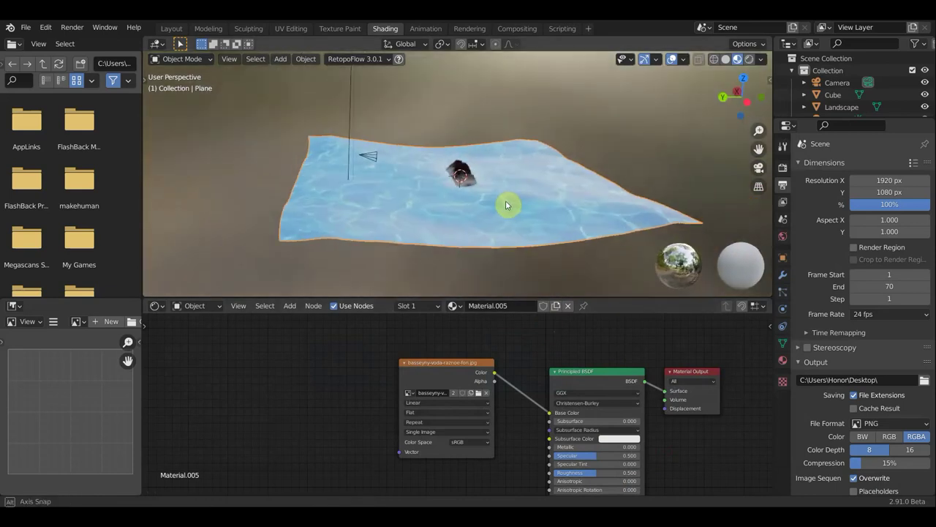
click(263, 56)
scroll(up, 3)
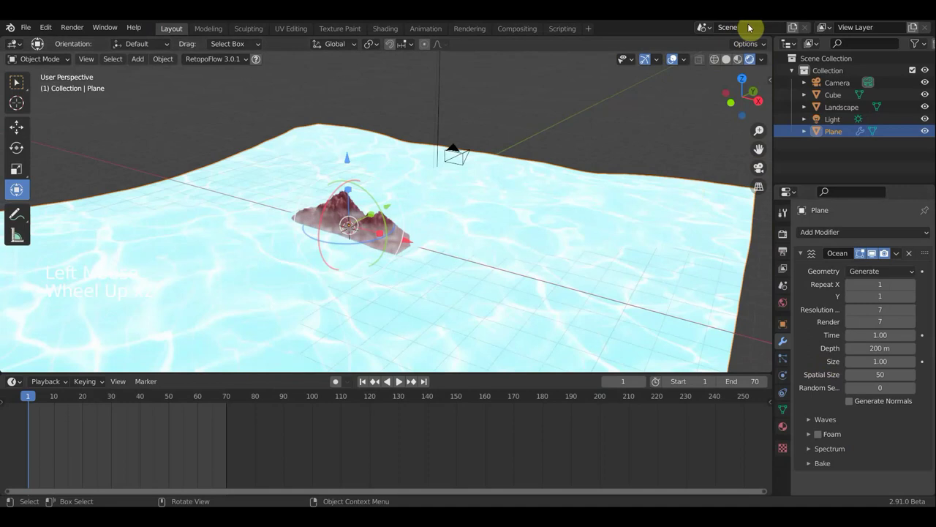
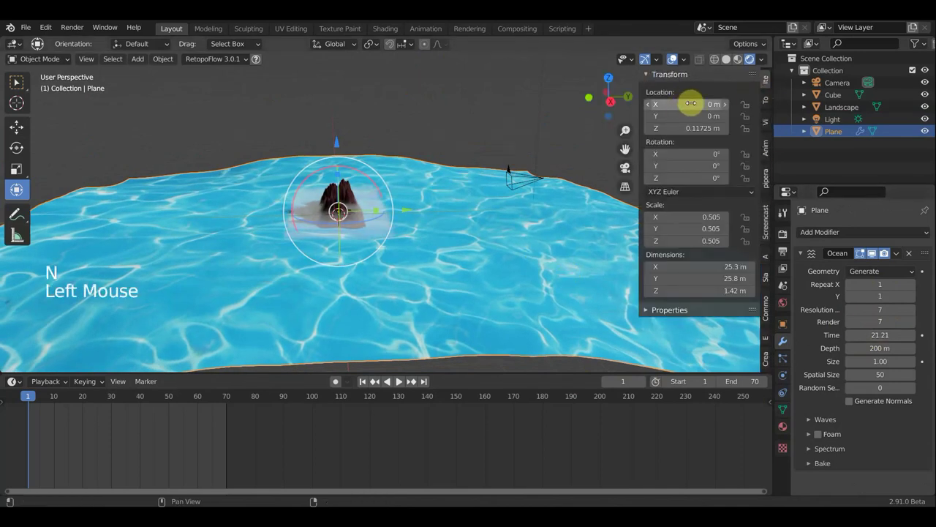
Keyframe the plane's transforms plus the Ocean time and choppiness values at this frame.
key(i)
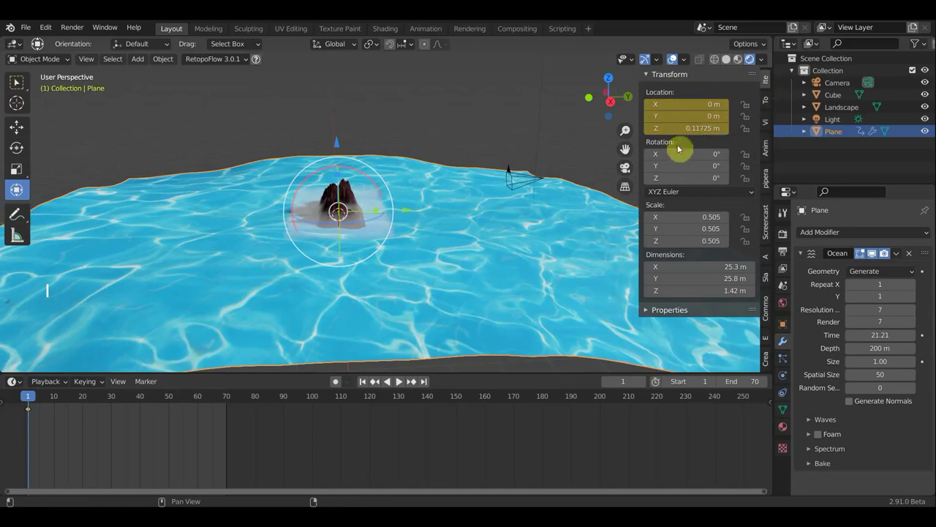
key(i)
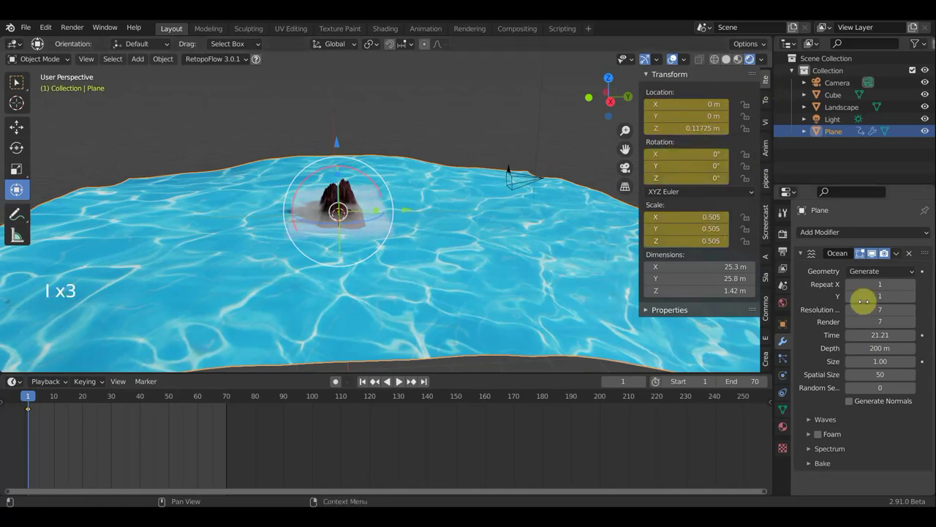
key(i)
key(i)
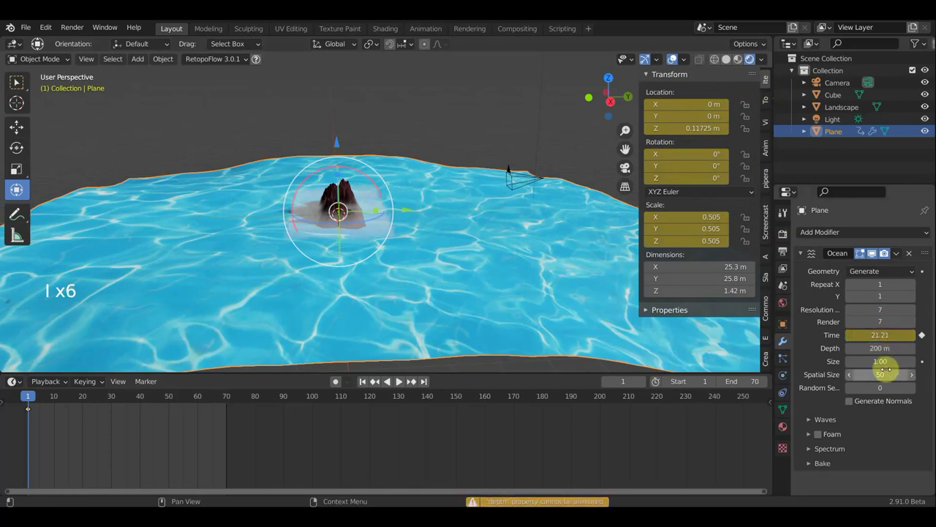
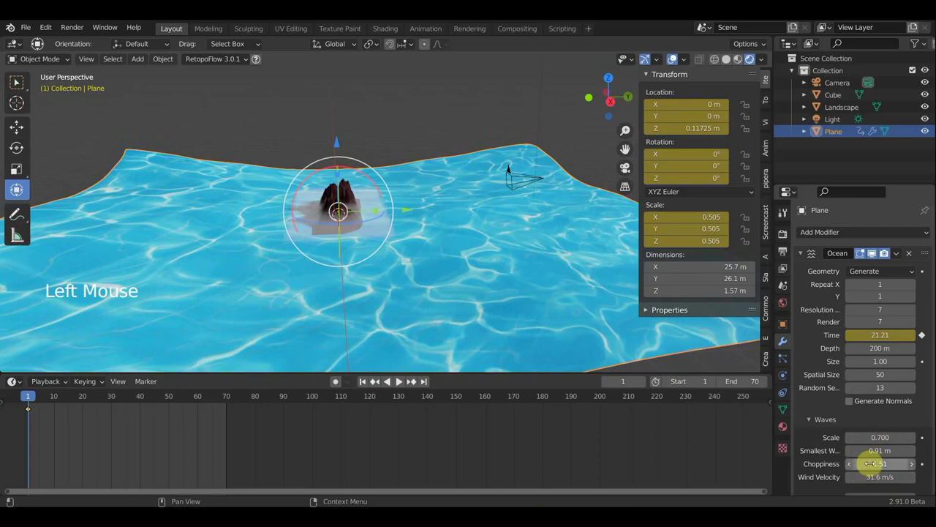
key(i)
key(i)
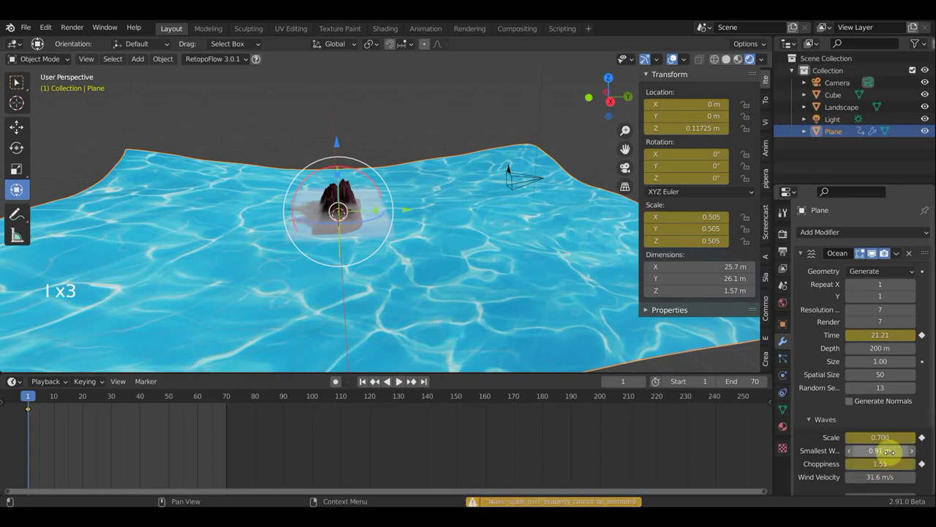
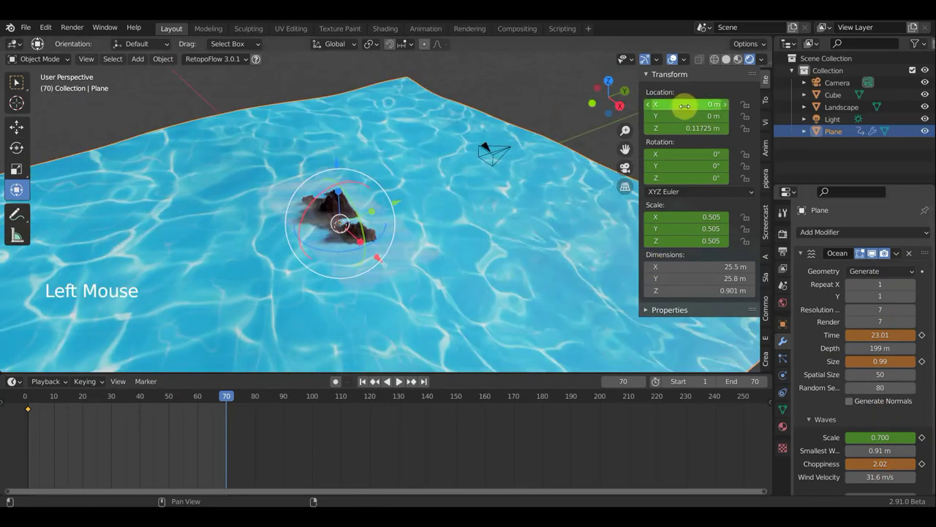
Keyframe the plane's location, rotation, scale and the changed Ocean wave values.
key(i)
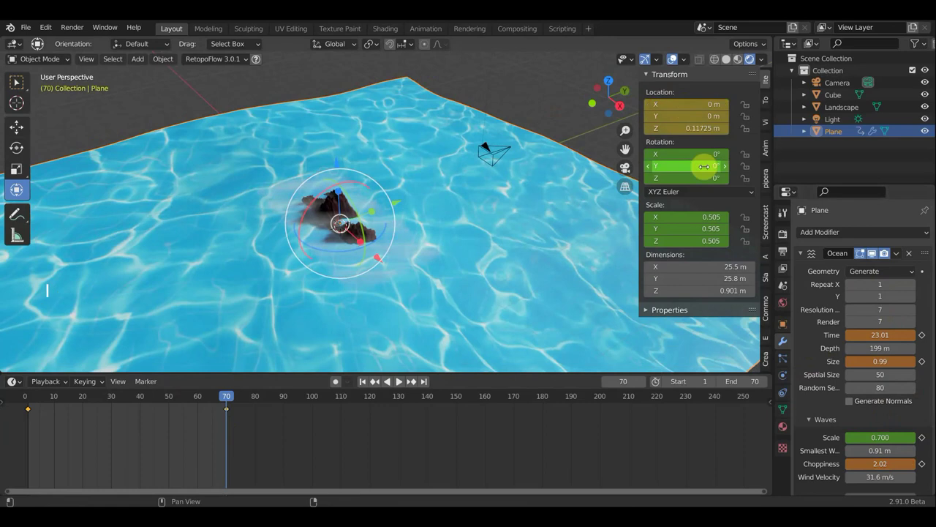
key(i)
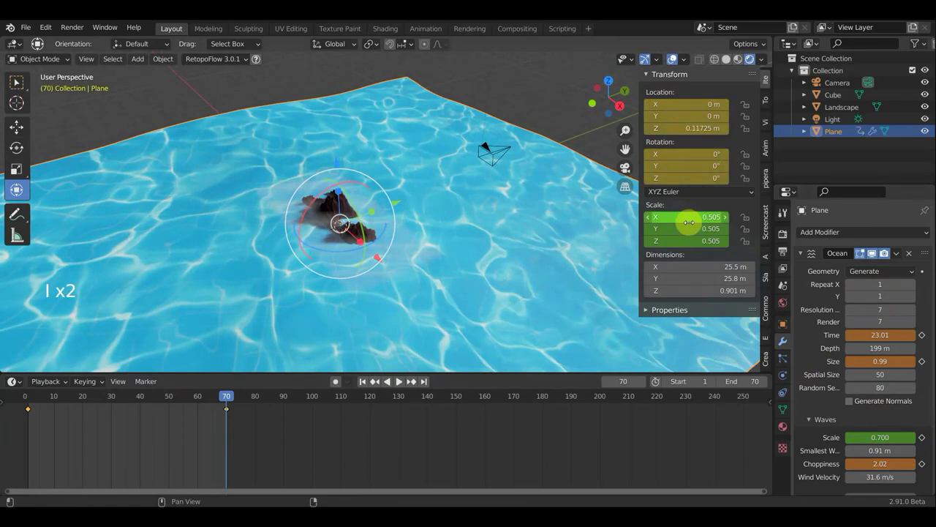
key(i)
key(i)
key(i)
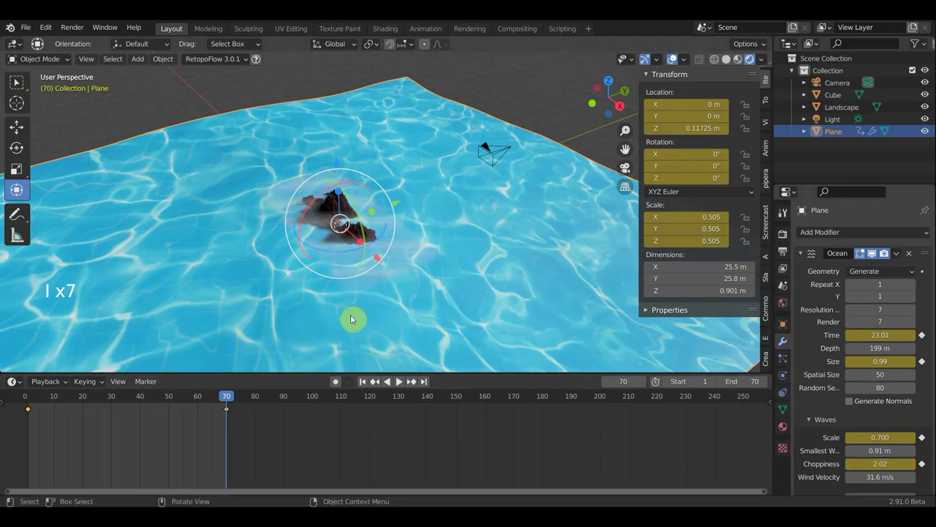
Play the water animation, inspect the waves around the island, and stop at frame 45.
click(400, 383)
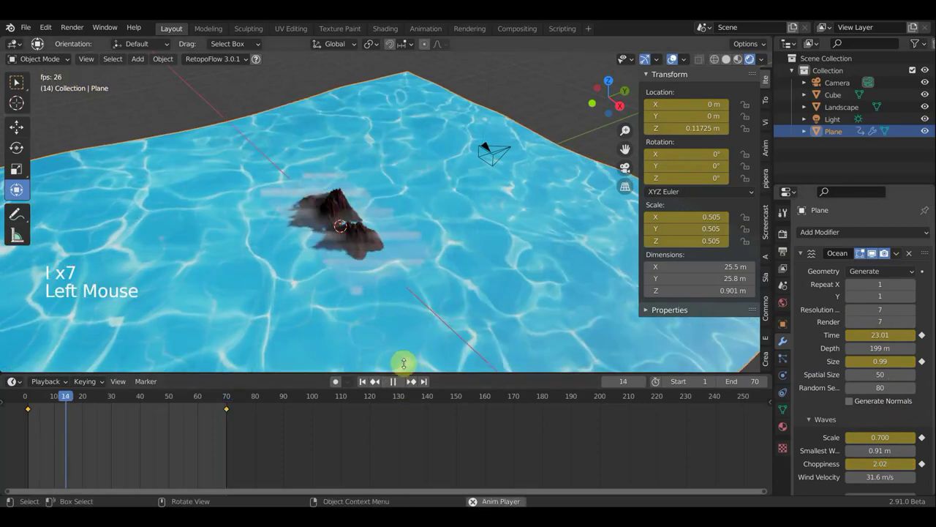
middle_click(446, 322)
scroll(up, 3)
scroll(up, 3)
scroll(down, 3)
middle_click(106, 236)
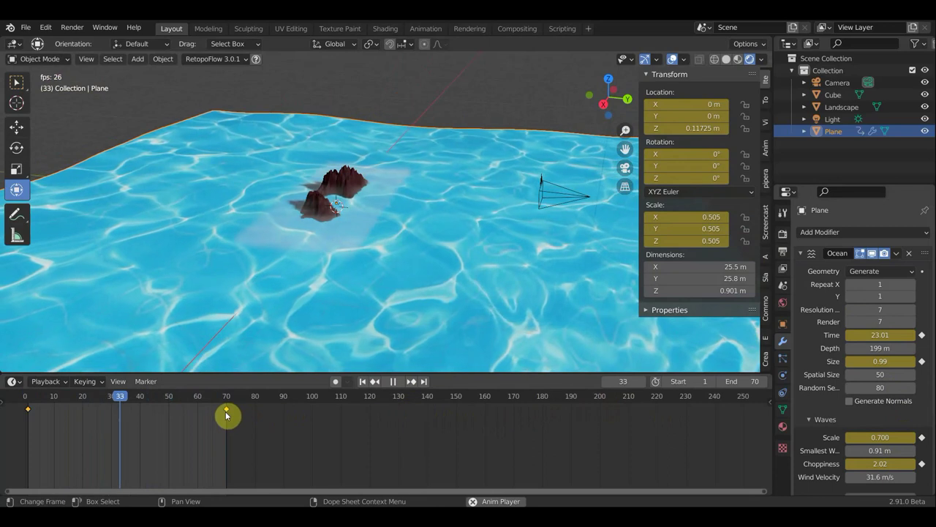
click(226, 413)
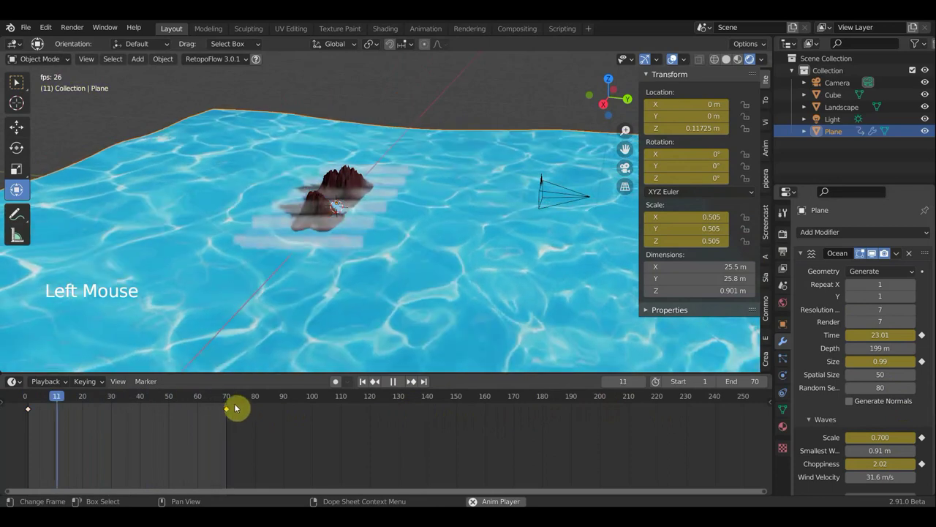
click(398, 383)
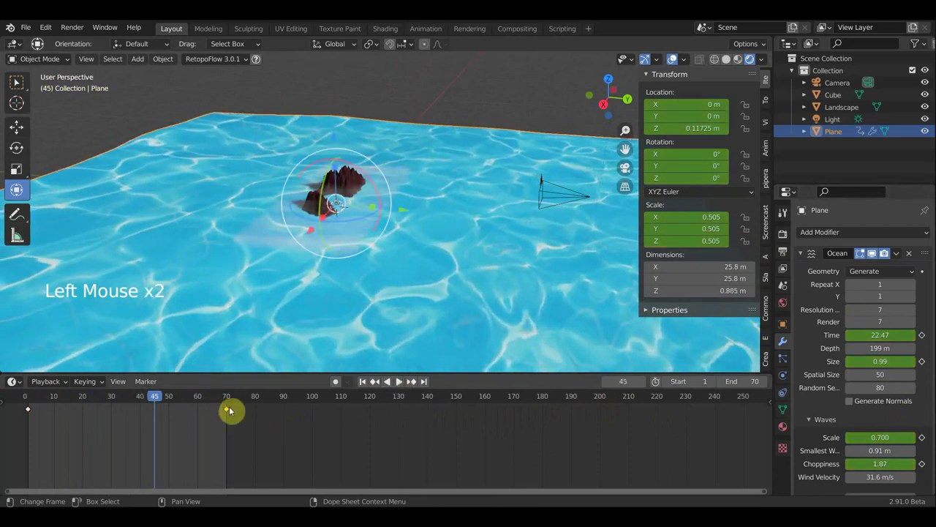
Start moving the final ocean keyframes along the timeline toward frame 180.
key(g)
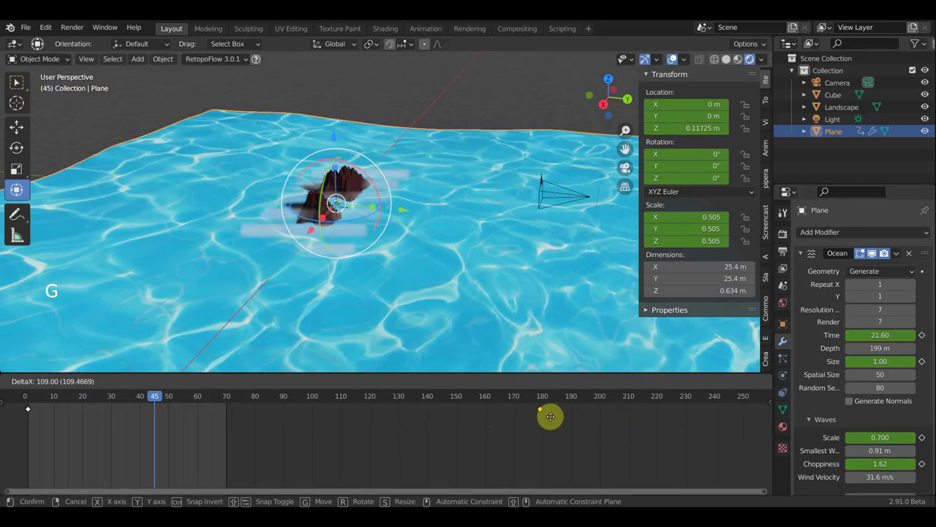
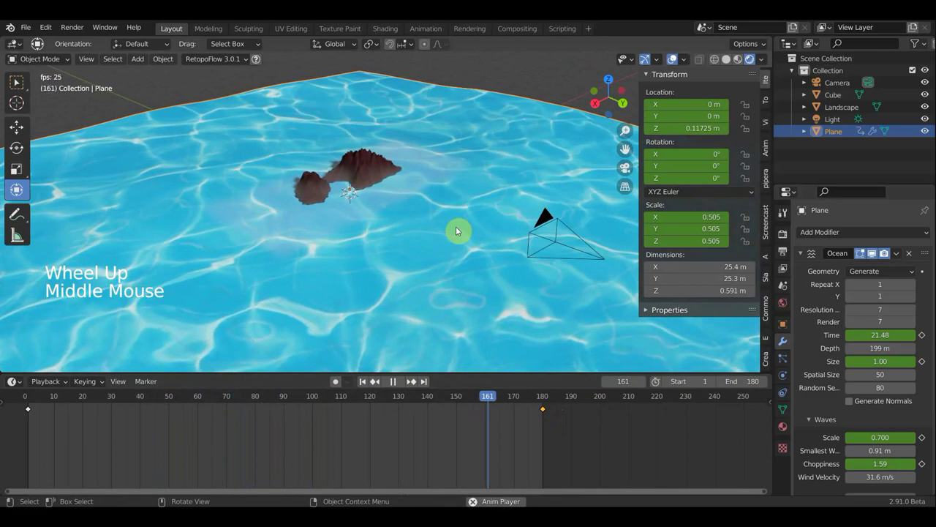
scroll(down, 3)
middle_click(388, 263)
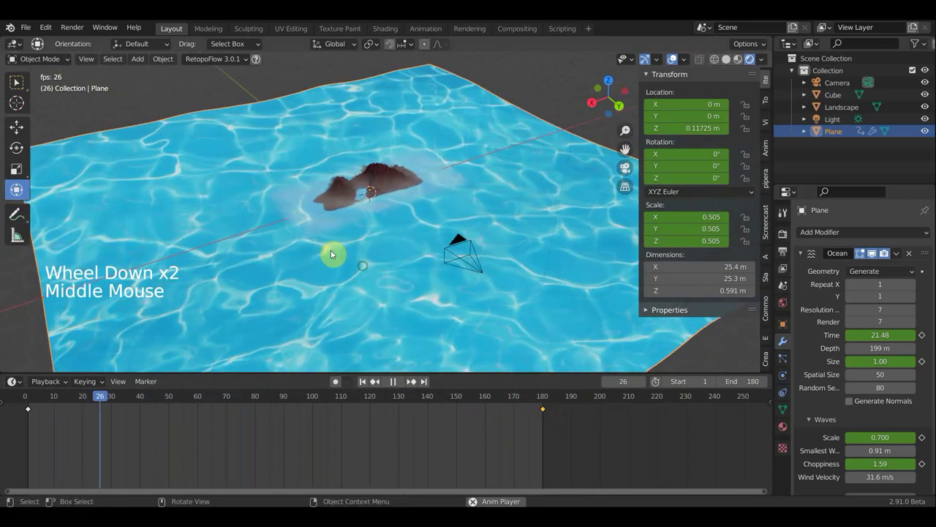
scroll(up, 3)
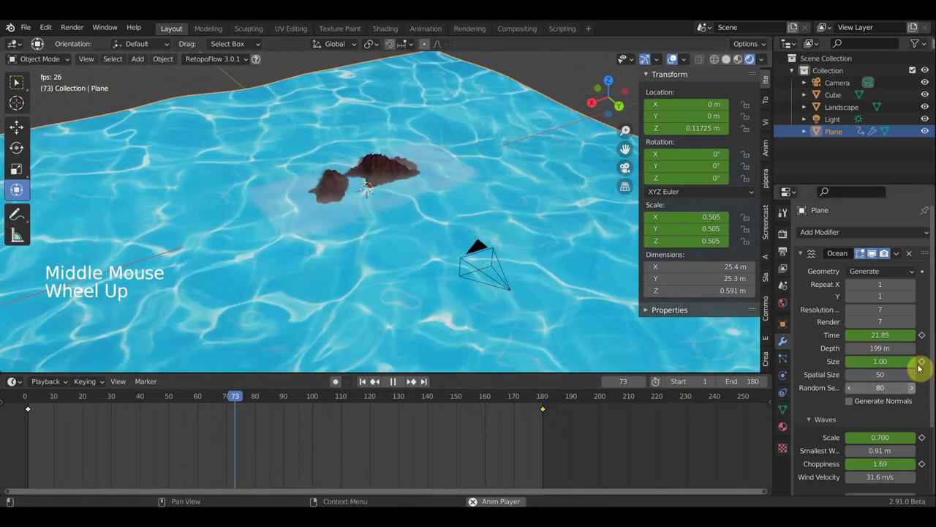
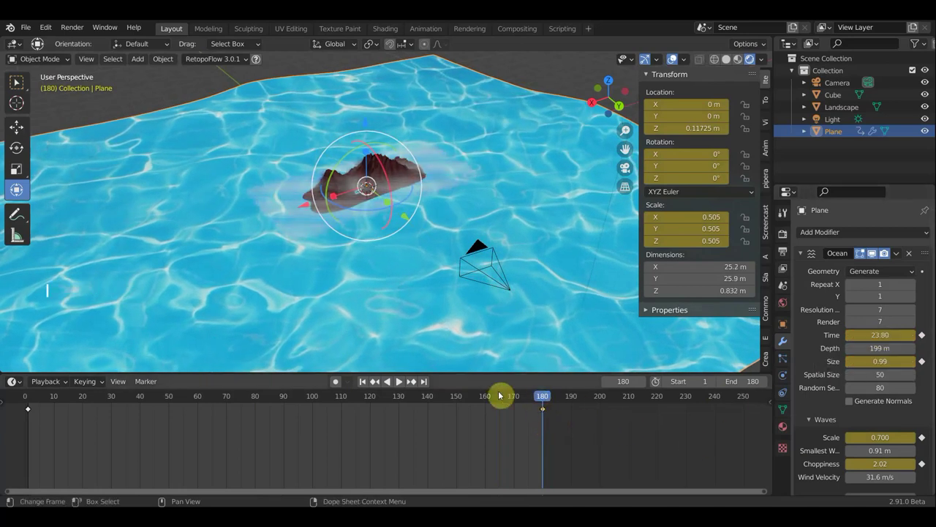
click(403, 384)
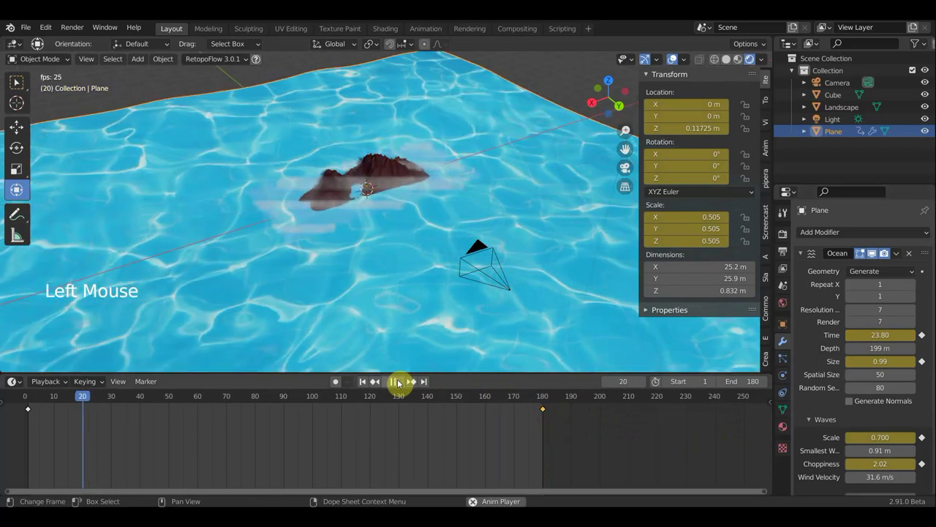